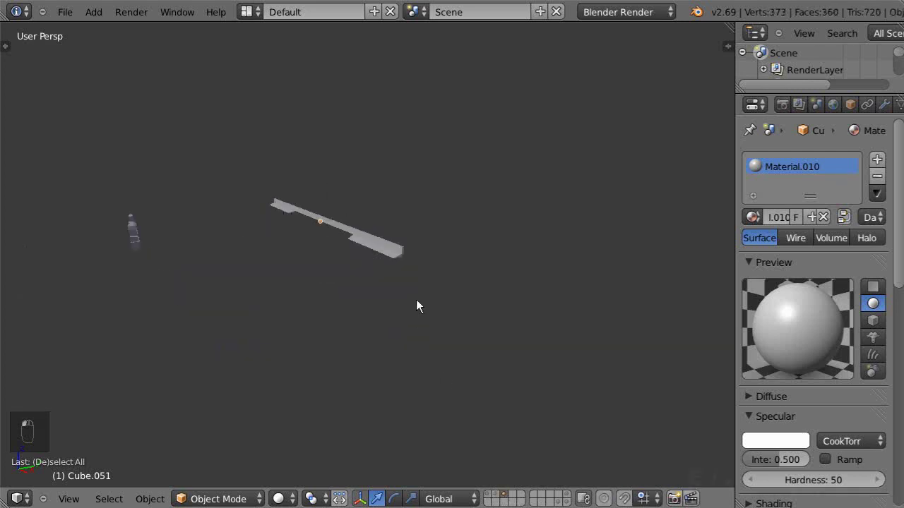
# - Delete the flat plank curve and reveal every layer of the café scene
pyautogui.press('m')
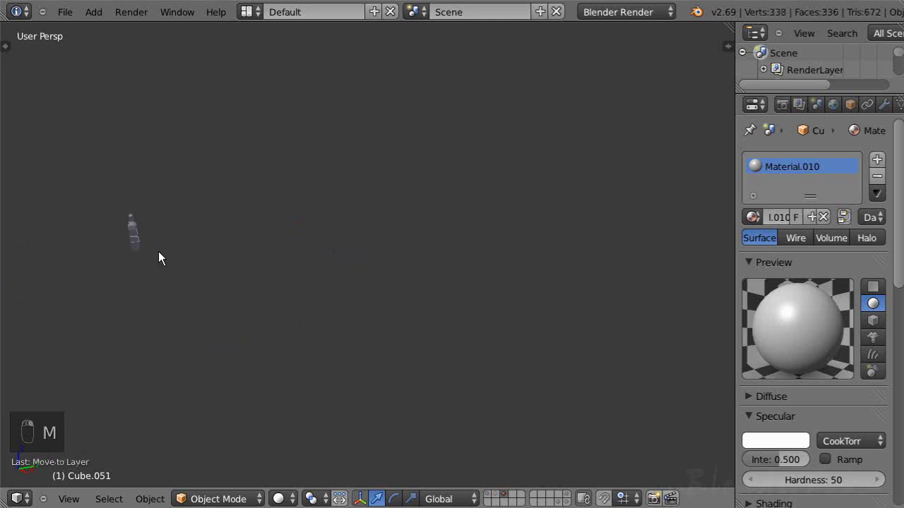
pyautogui.moveTo(496, 498); pyautogui.dragTo(367, 401)
pyautogui.moveTo(391, 405); pyautogui.dragTo(407, 404)
pyautogui.moveTo(447, 400); pyautogui.dragTo(495, 401)
pyautogui.moveTo(495, 401); pyautogui.dragTo(571, 498)
pyautogui.press('ctrl+s')
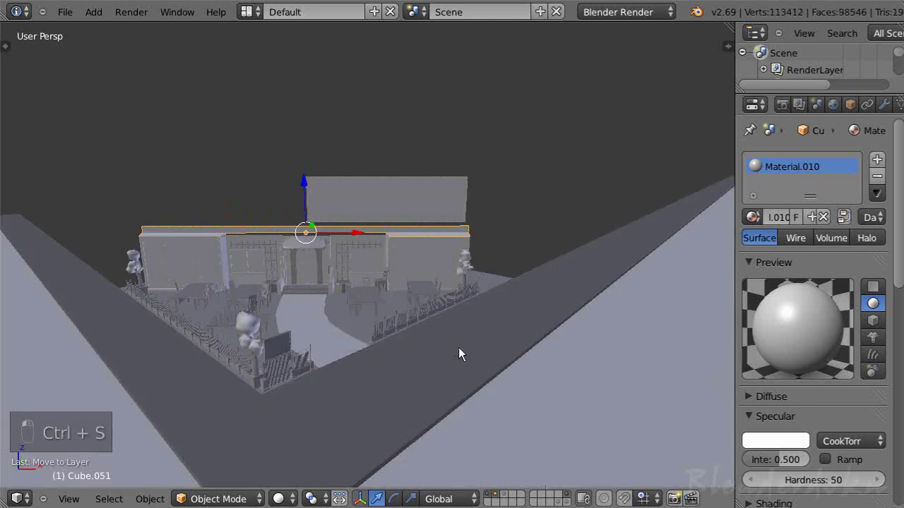
# - Orbit around the café front and look at the scene through the camera
pyautogui.middleClick(462, 352)
pyautogui.middleClick(454, 355)
pyautogui.moveTo(446, 329); pyautogui.dragTo(462, 266)
pyautogui.moveTo(424, 286); pyautogui.dragTo(439, 292)
pyautogui.moveTo(435, 291); pyautogui.dragTo(425, 302)
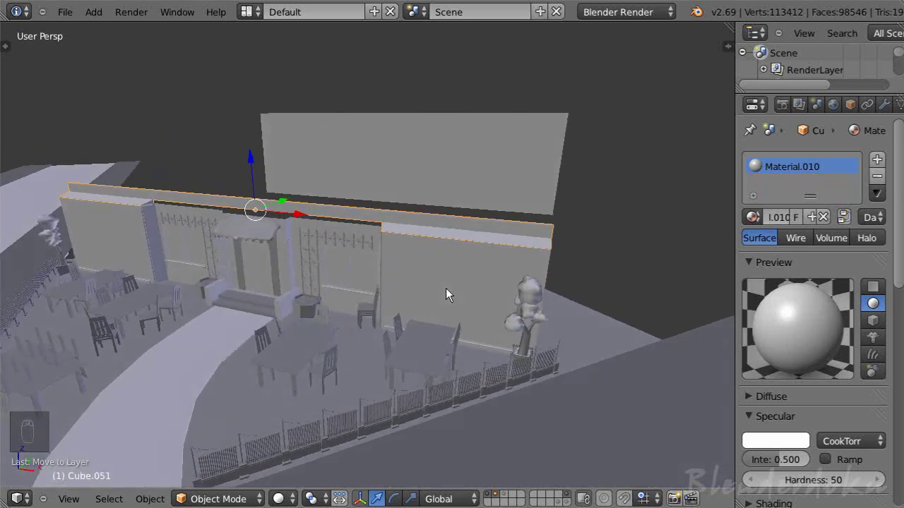
pyautogui.press('a')
pyautogui.middleClick(438, 335)
pyautogui.press('KP_0')
pyautogui.middleClick(434, 333)
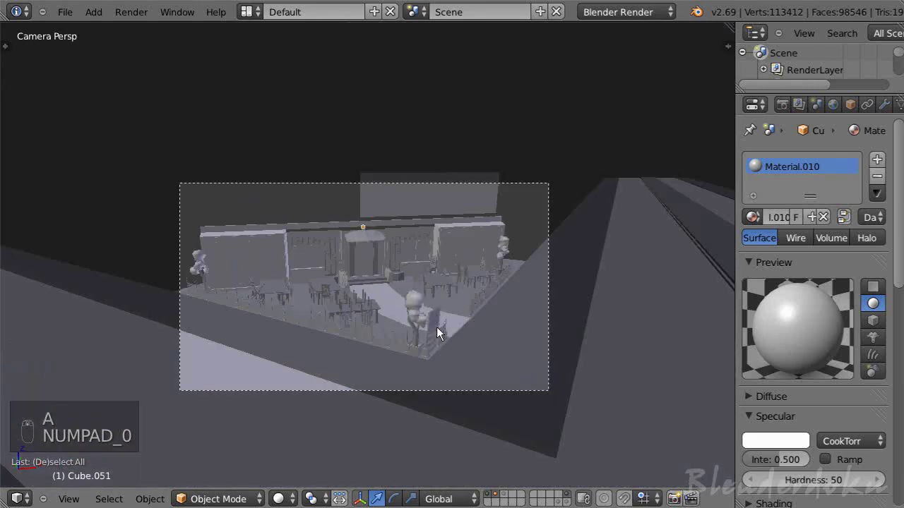
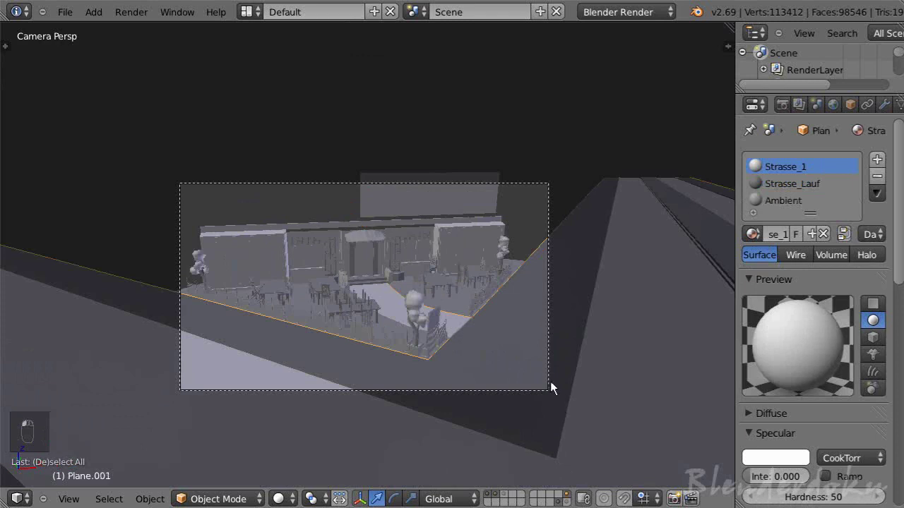
# - Return to the single empty working layer
pyautogui.moveTo(554, 387); pyautogui.dragTo(548, 399)
pyautogui.doubleClick(548, 398)
pyautogui.press('KP_0')
pyautogui.middleClick(548, 399)
pyautogui.moveTo(477, 164); pyautogui.dragTo(595, 183)
pyautogui.middleClick(504, 153)
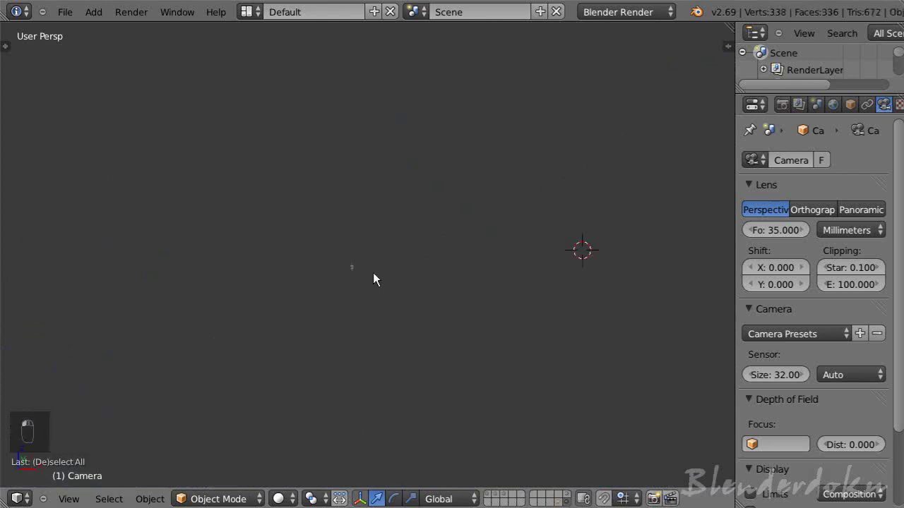
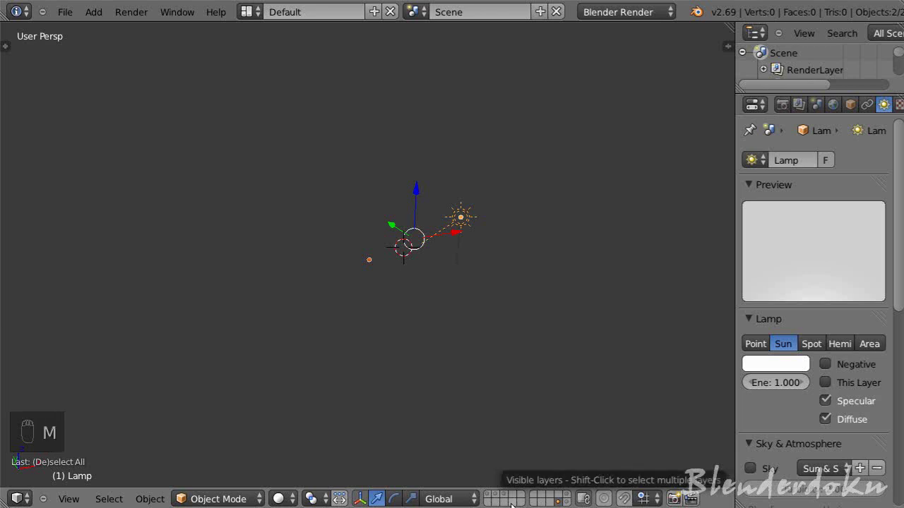
# - Move the sun lamp and the other selected object to a different layer
pyautogui.press('m')
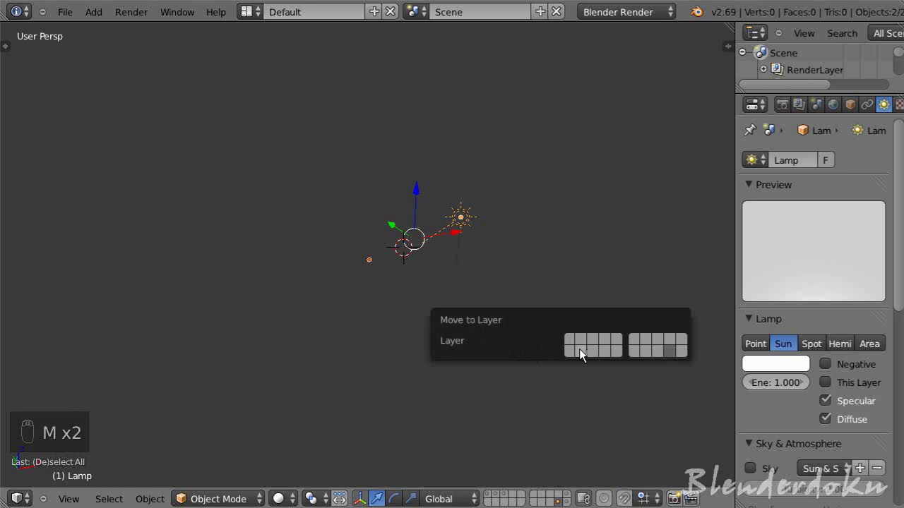
pyautogui.press('m')
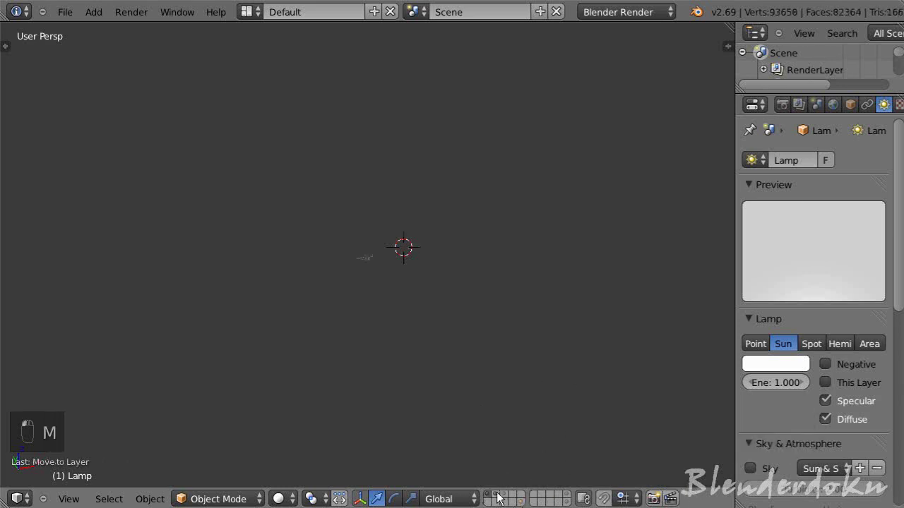
# - Show the café scene's other layers and look around the street and café front
pyautogui.rightClick(370, 267)
pyautogui.press('KP_Decimal')
pyautogui.press('a')
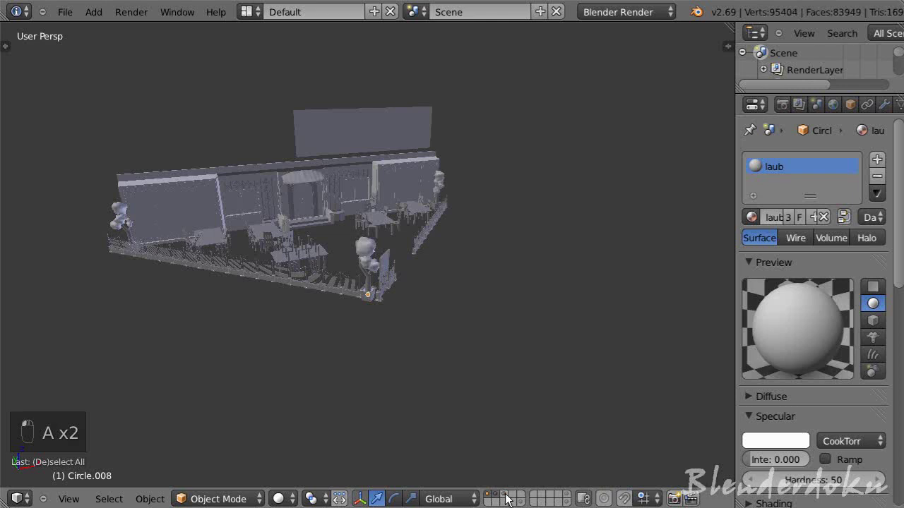
pyautogui.moveTo(517, 370); pyautogui.dragTo(496, 368)
pyautogui.moveTo(489, 365); pyautogui.dragTo(588, 351)
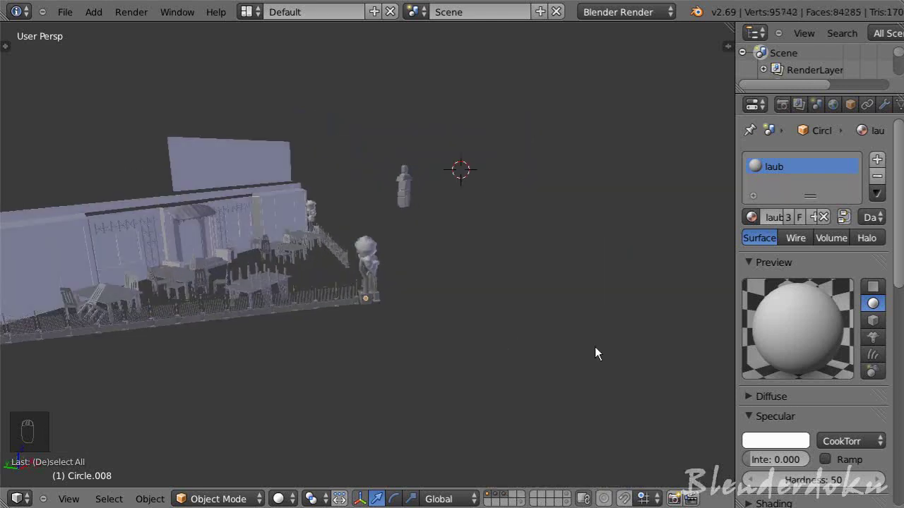
pyautogui.moveTo(527, 355); pyautogui.dragTo(540, 383)
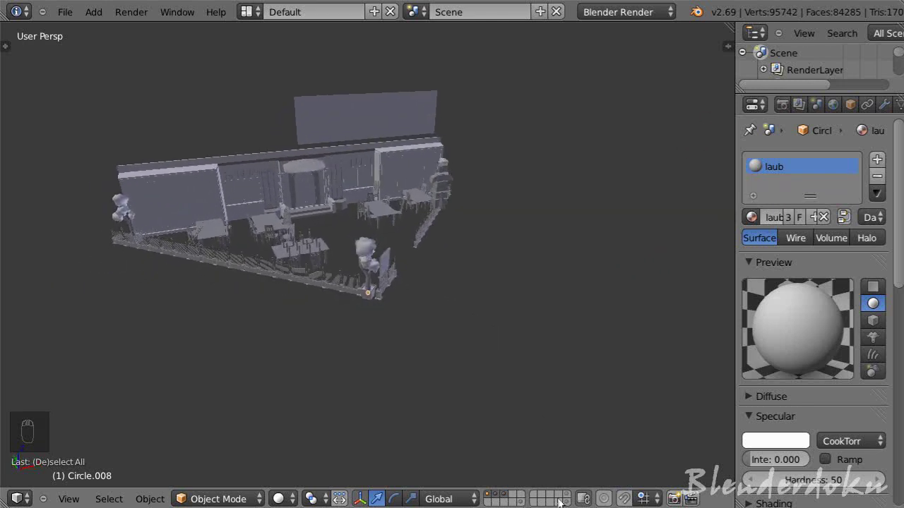
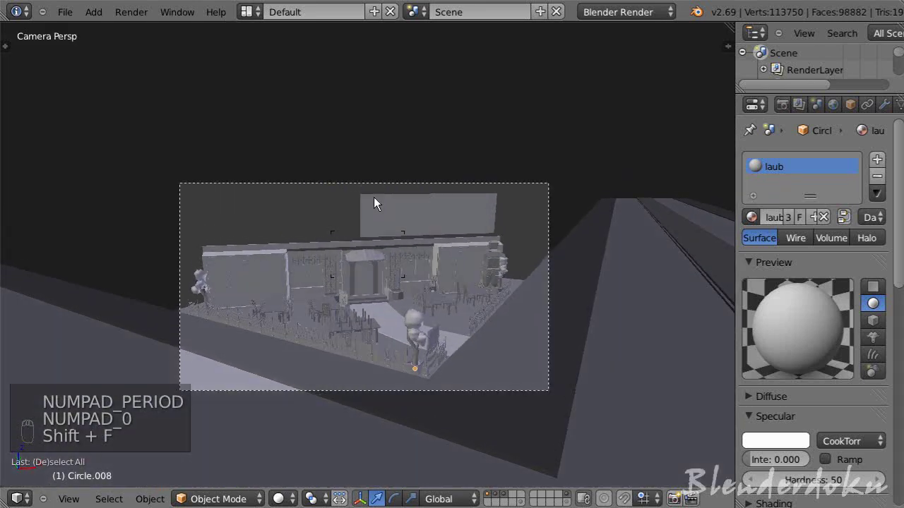
pyautogui.moveTo(401, 252); pyautogui.dragTo(413, 263)
# - Turn and move the scene camera so its shot takes in the café front and street
pyautogui.press('g')
pyautogui.press('x')
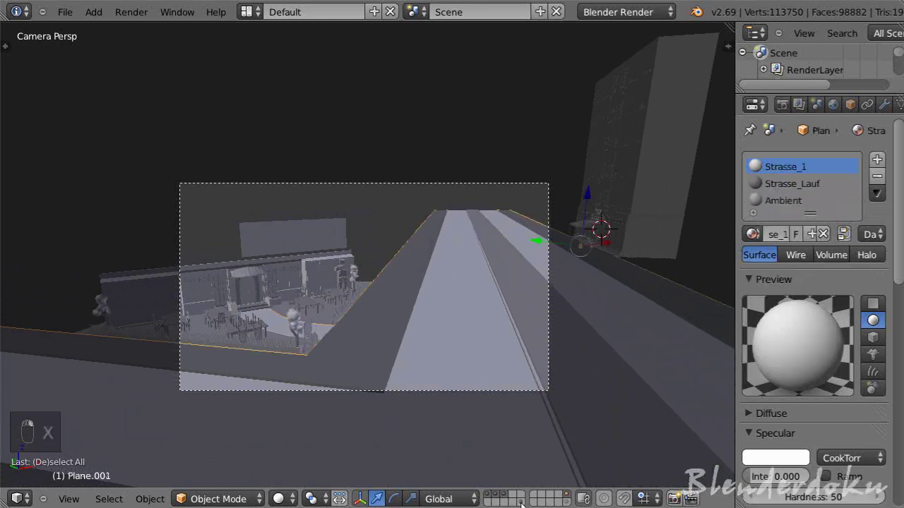
pyautogui.rightClick(504, 415)
pyautogui.press('g')
pyautogui.moveTo(339, 327); pyautogui.dragTo(202, 314)
pyautogui.press('shift+f')
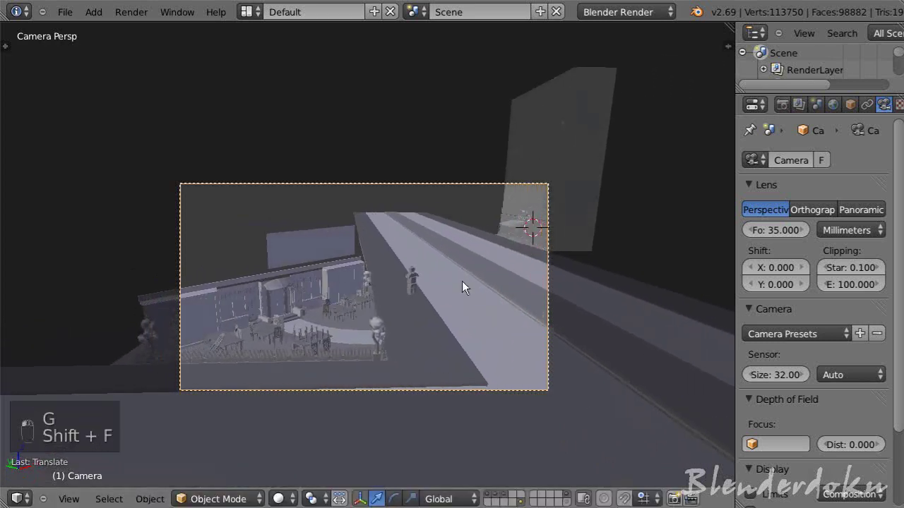
pyautogui.press('g')
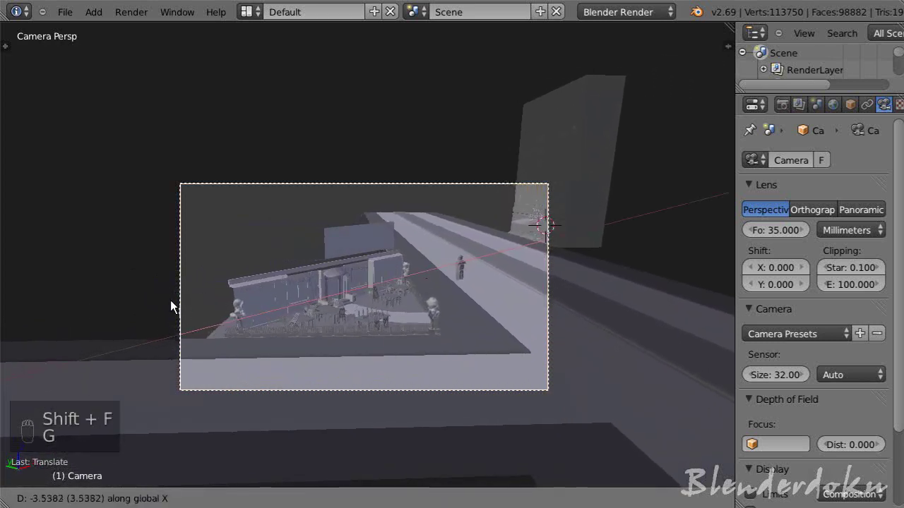
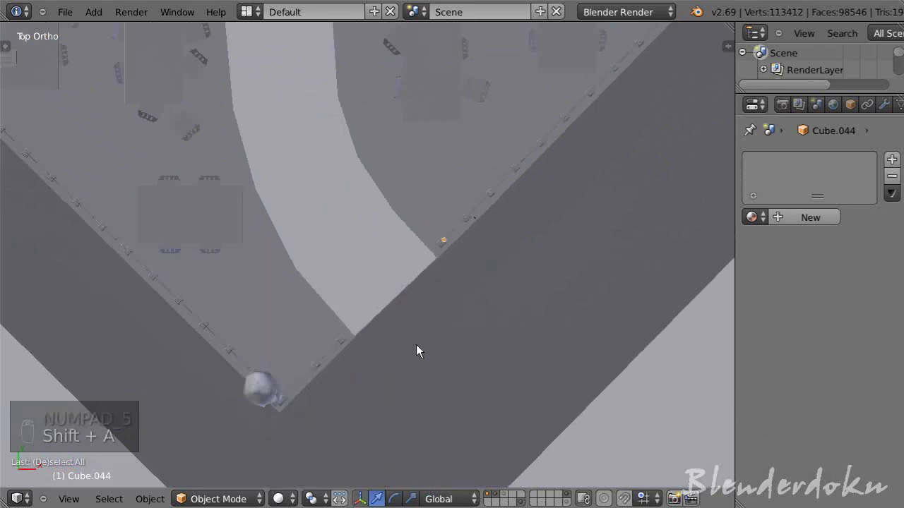
# - Snap the 3D cursor to the walkway corner vertex, add a Bezier curve there and rotate it along the street edge
pyautogui.press('Tab')
pyautogui.press('shift+s')
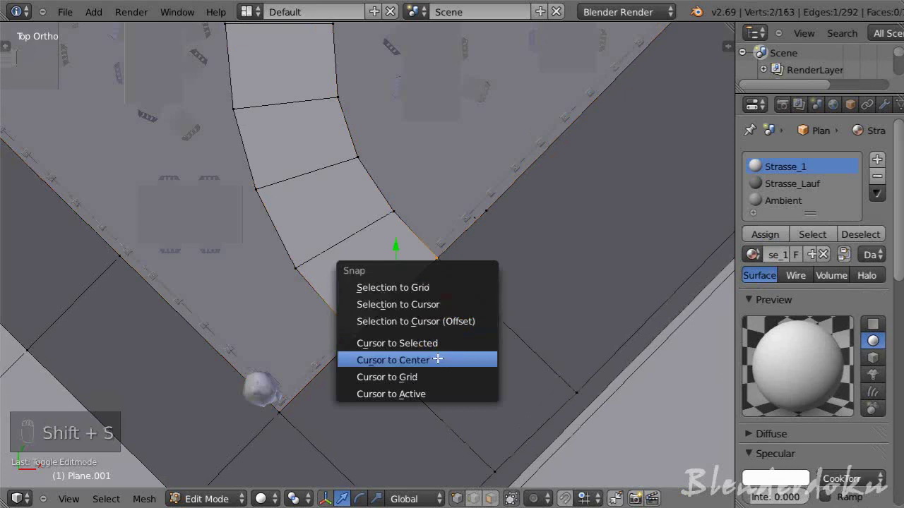
pyautogui.press('a')
pyautogui.press('Tab')
pyautogui.press('shift+a')
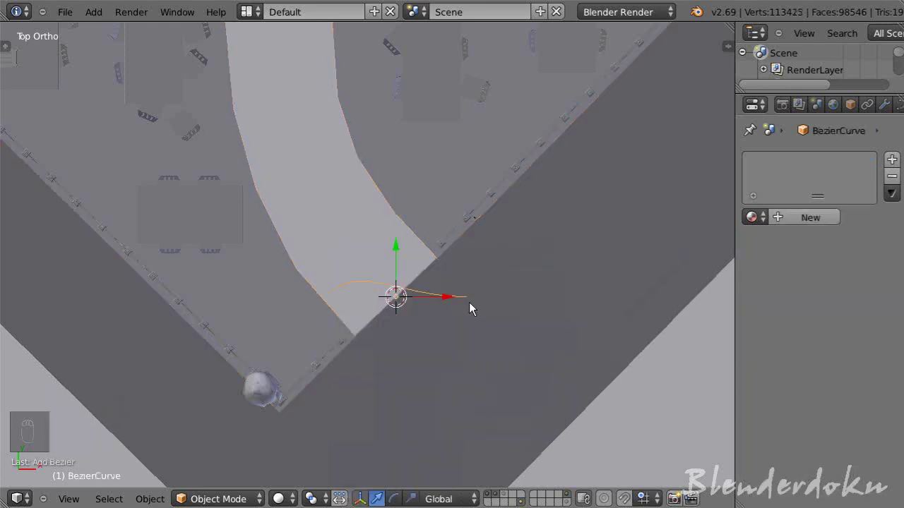
pyautogui.press('r')
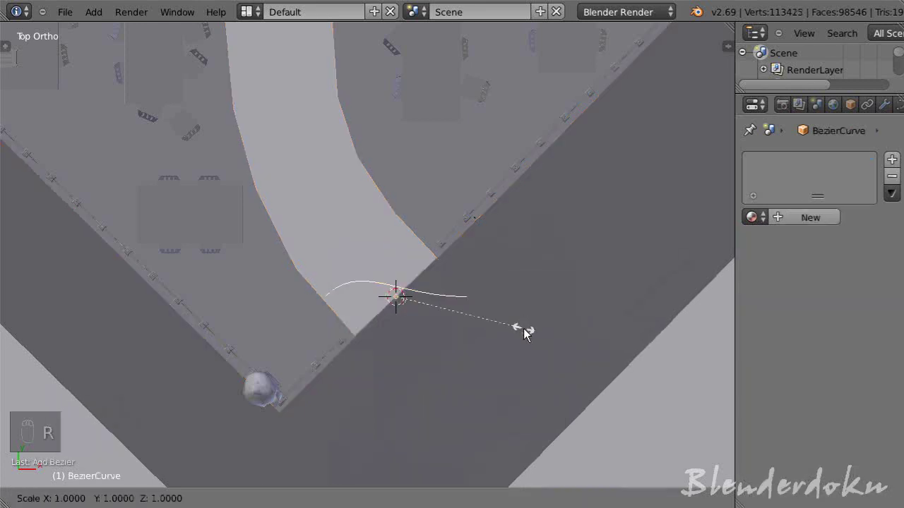
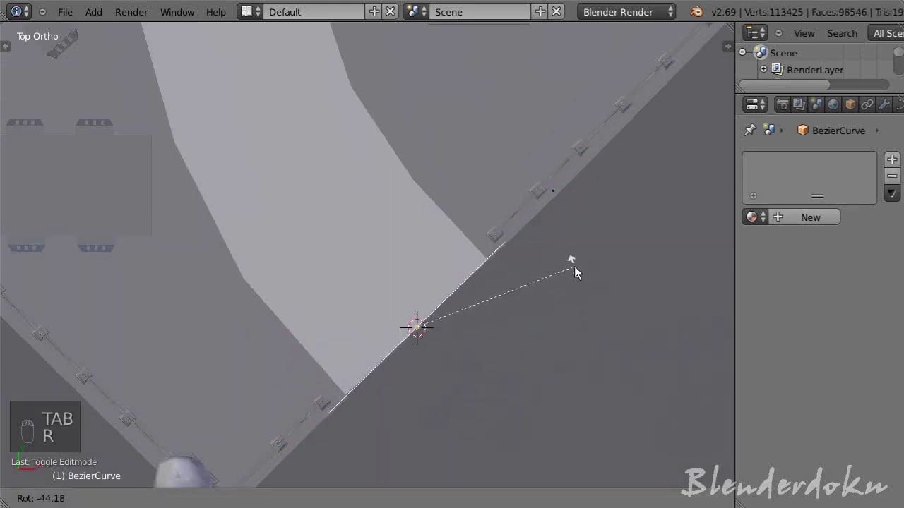
# - Adjust the Bezier curve's control points, undoing misplaced moves
pyautogui.press('Tab')
pyautogui.press('n')
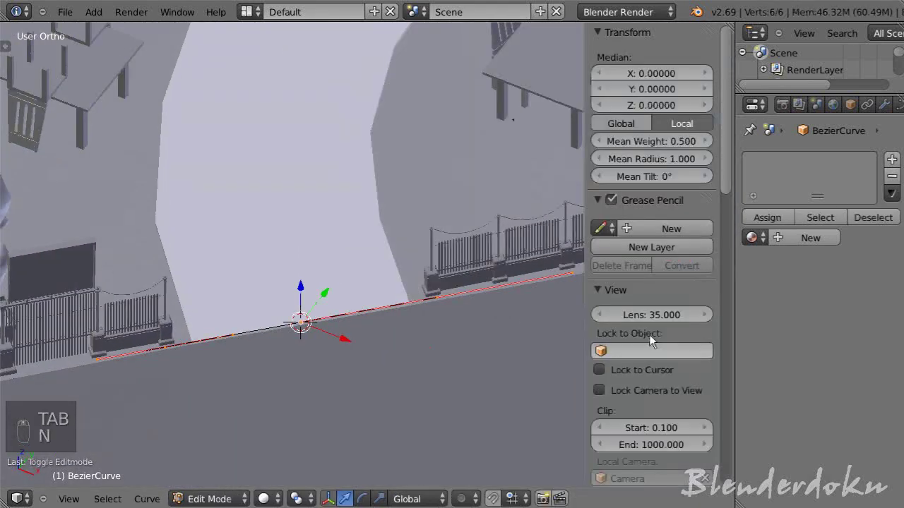
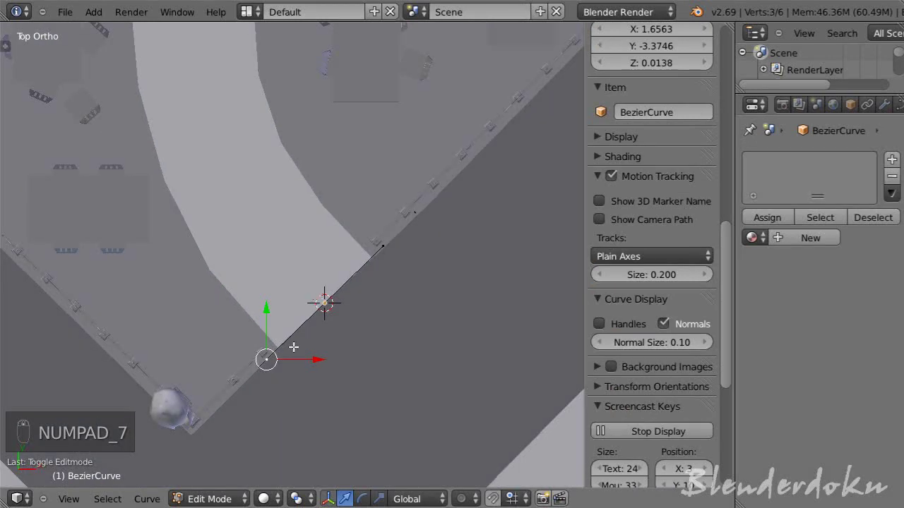
pyautogui.press('Tab')
pyautogui.moveTo(371, 324); pyautogui.dragTo(371, 324)
pyautogui.press('ctrl+z')
pyautogui.press('ctrl+z')
pyautogui.press('ctrl+z')
# - Lay the curve flat along the walkway's street edge and leave point editing
pyautogui.press('Tab')
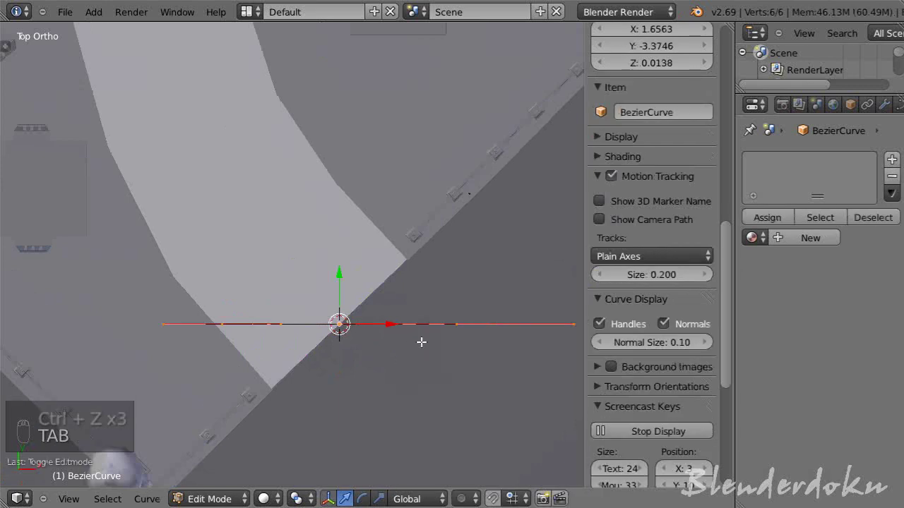
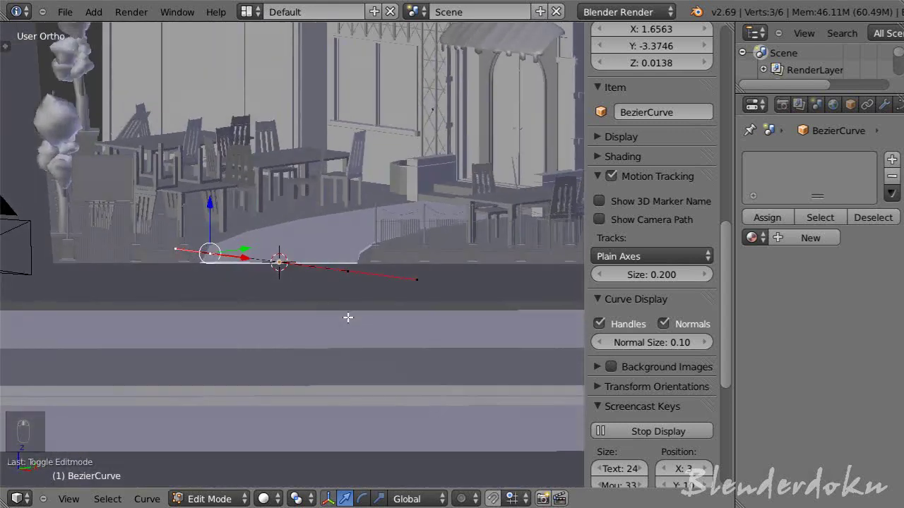
pyautogui.click(288, 263)
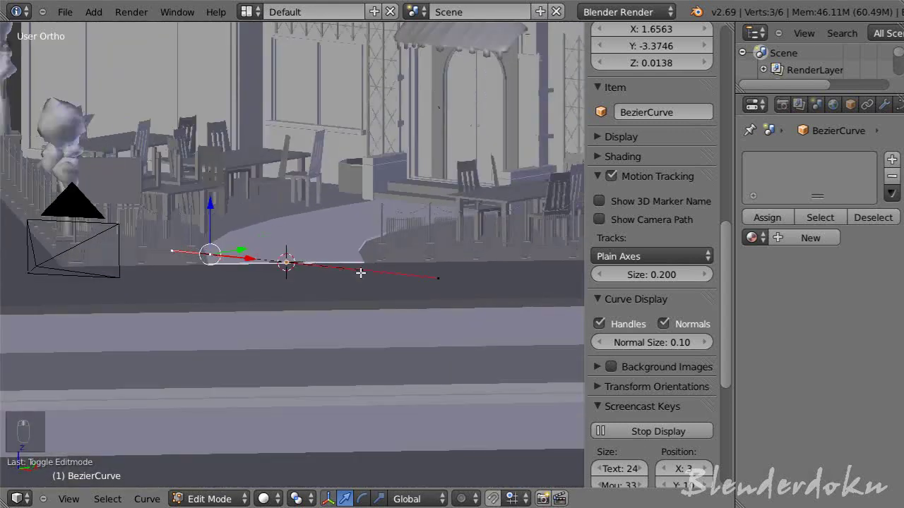
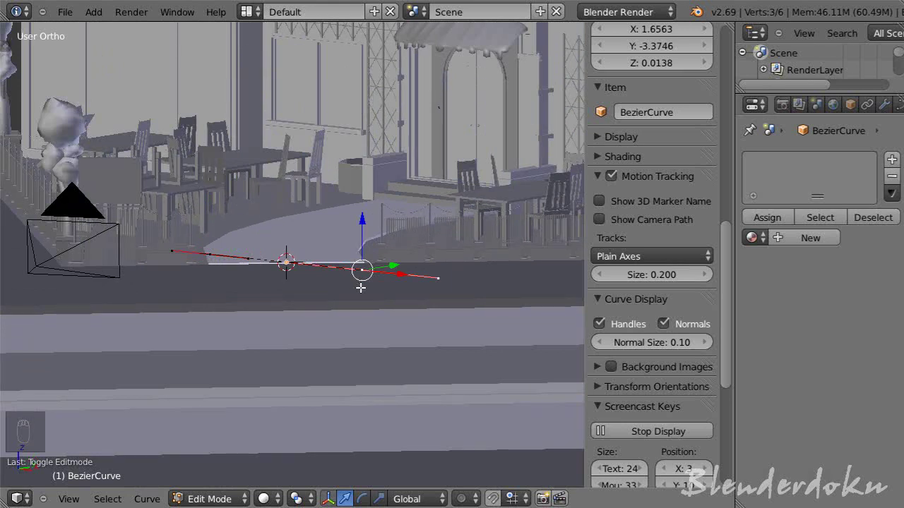
pyautogui.press('Tab')
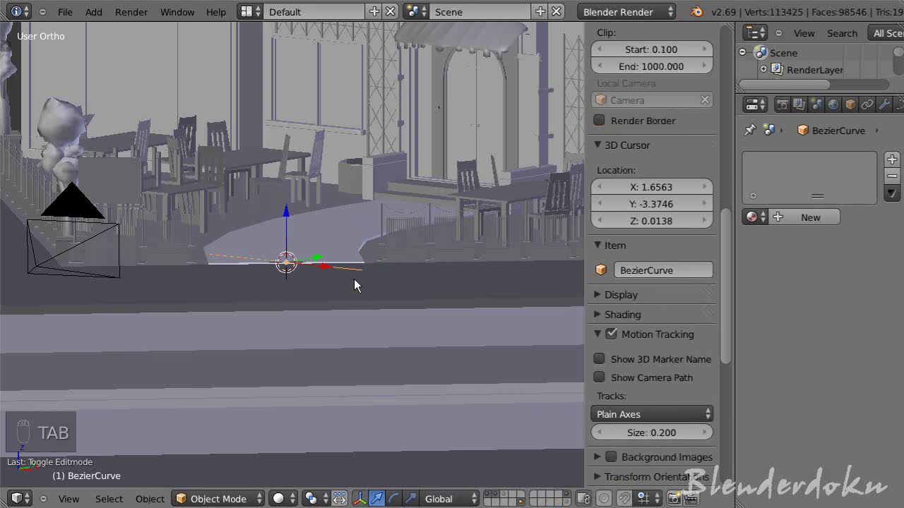
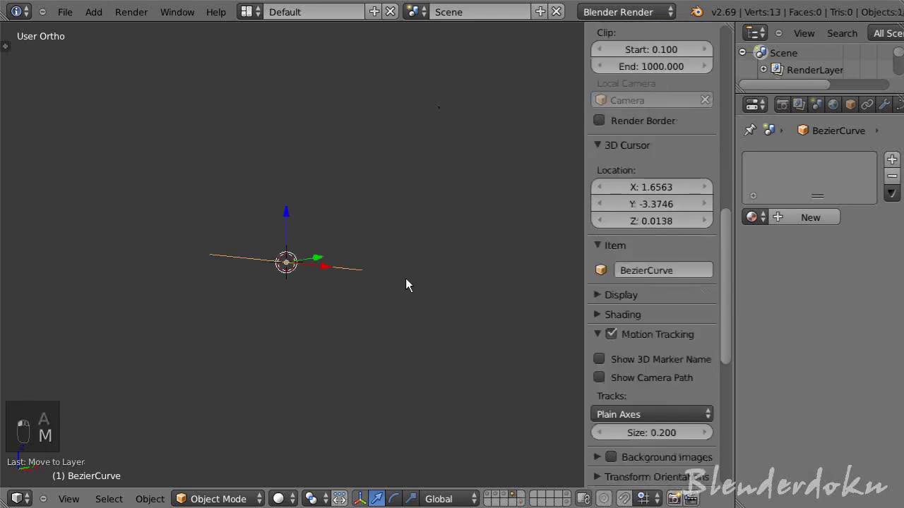
# - From the front view, rotate the curve's left end handle to vertical
pyautogui.press('KP_1')
pyautogui.moveTo(350, 268); pyautogui.dragTo(388, 257)
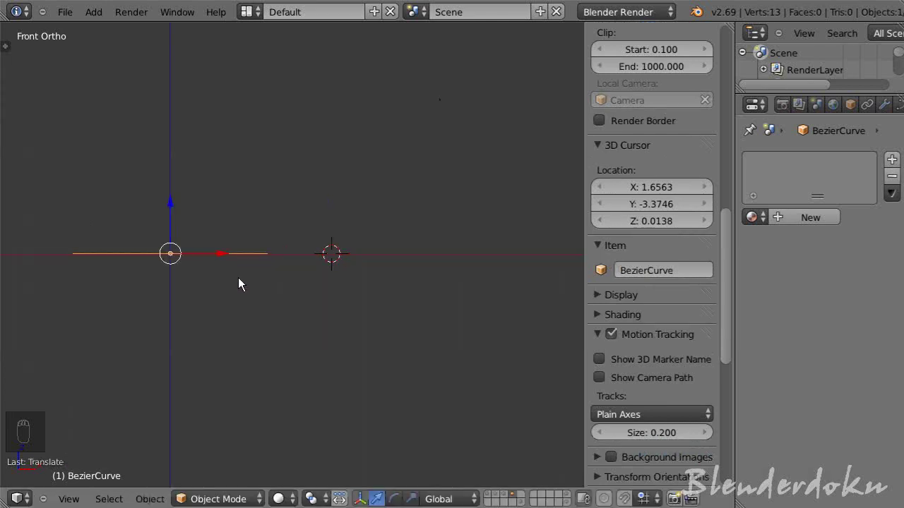
pyautogui.press('Tab')
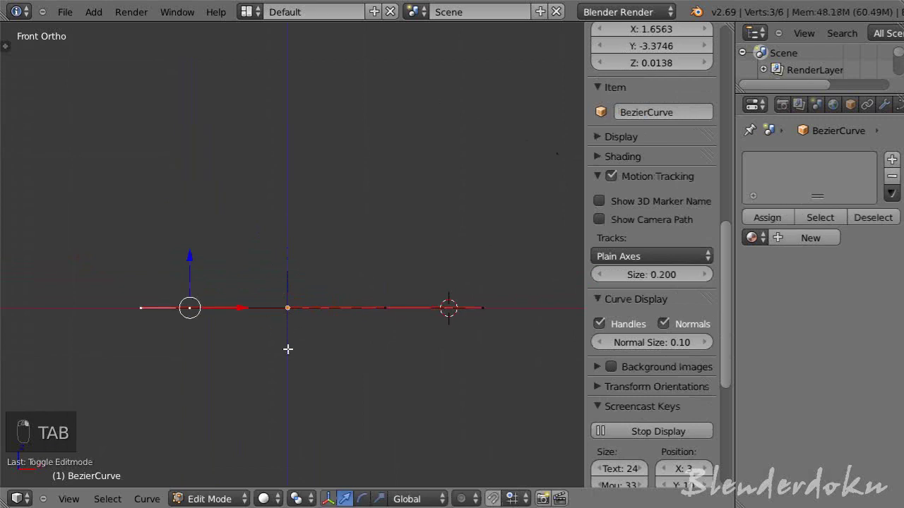
pyautogui.press('r')
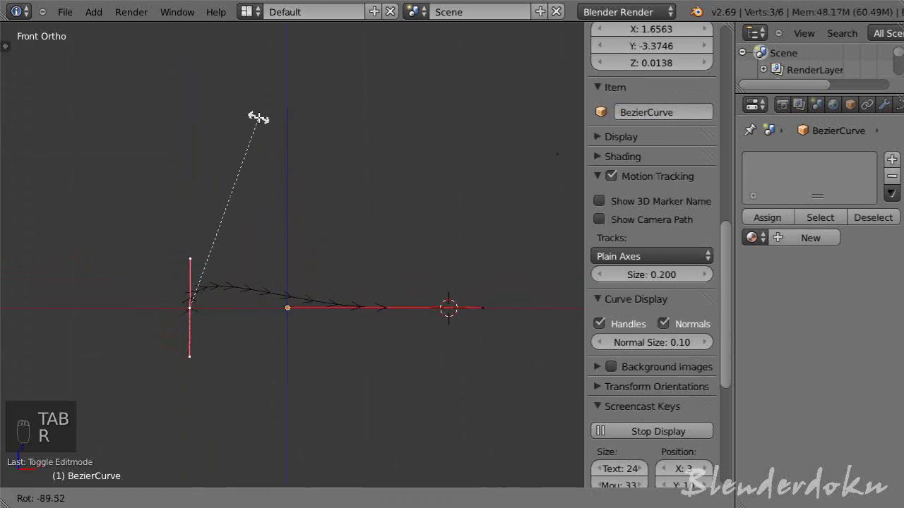
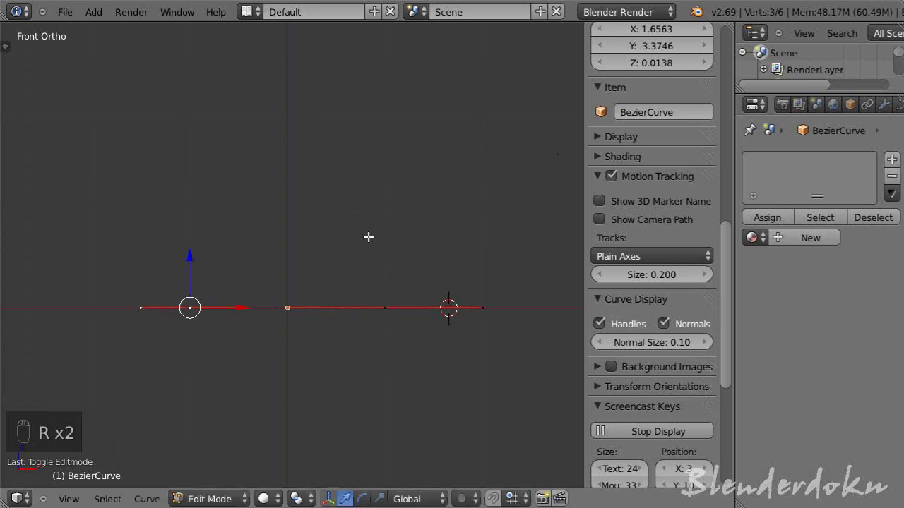
pyautogui.press('r')
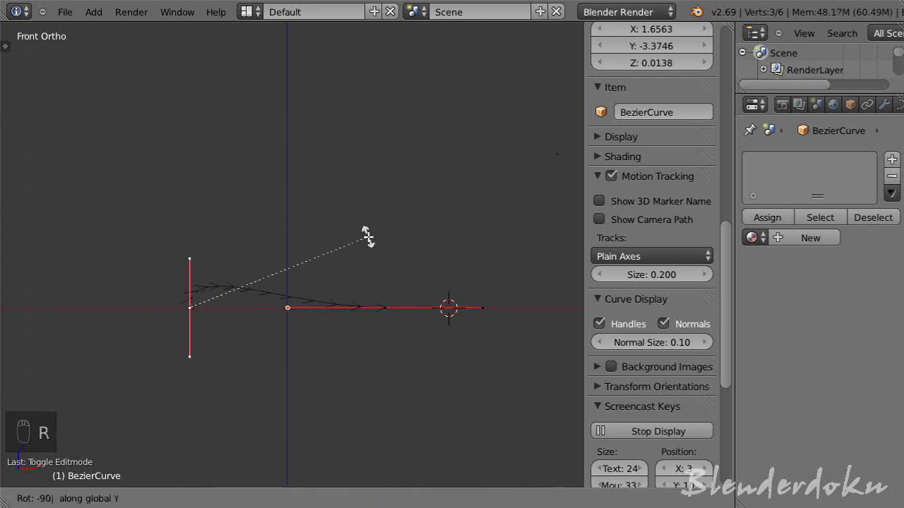
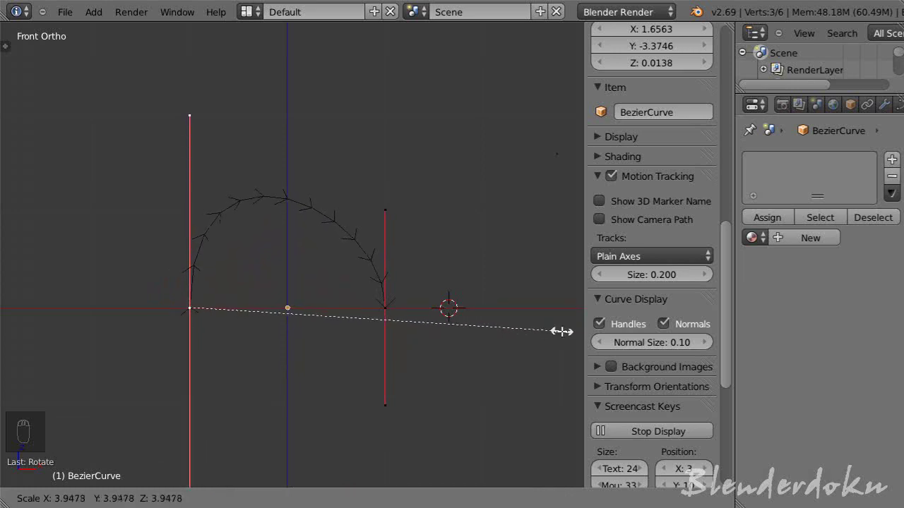
# - Turn the right end handle vertical to form the arch, keeping its point on the baseline
pyautogui.press('s')
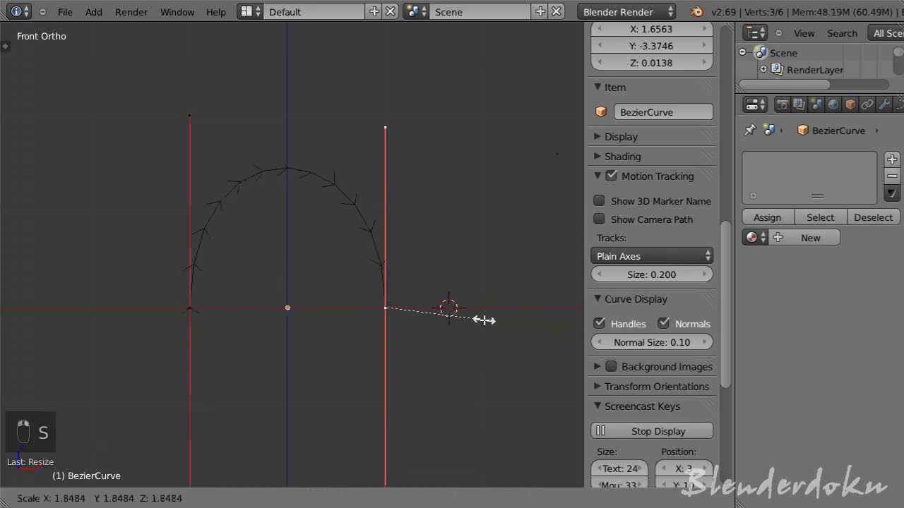
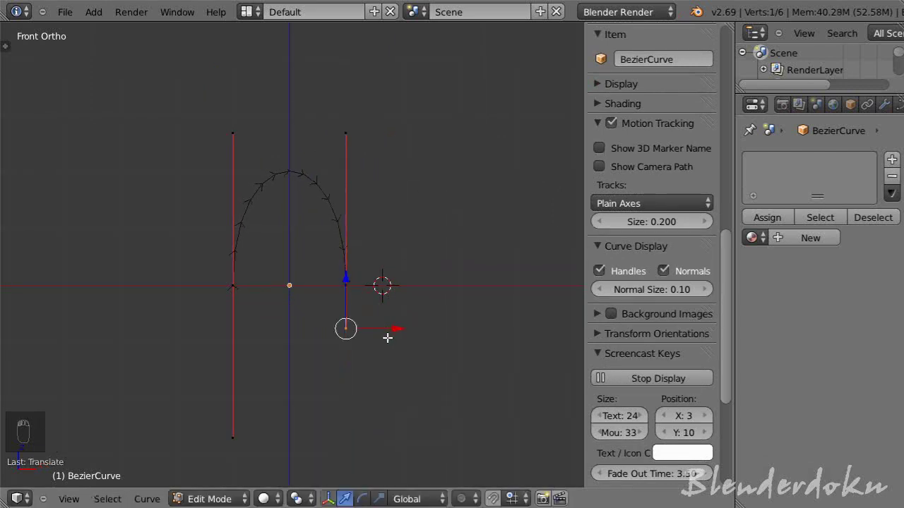
pyautogui.press('g')
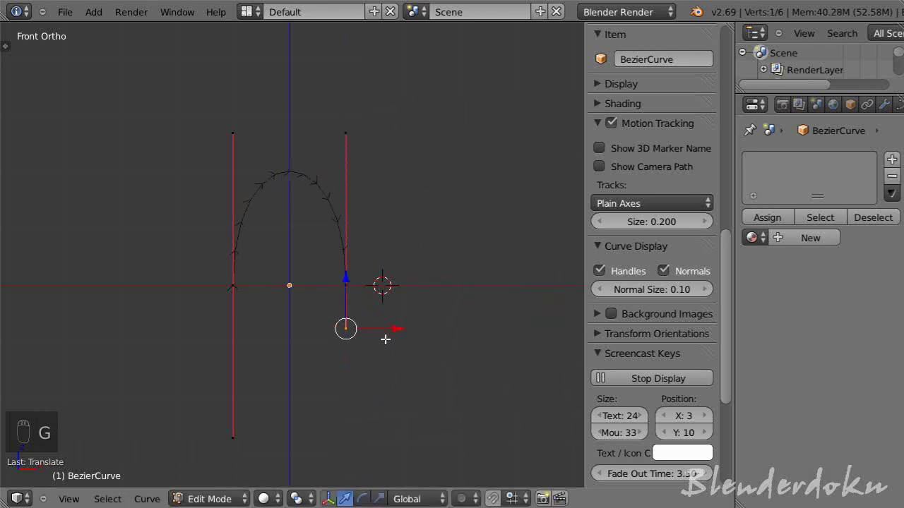
pyautogui.press('ctrl+z')
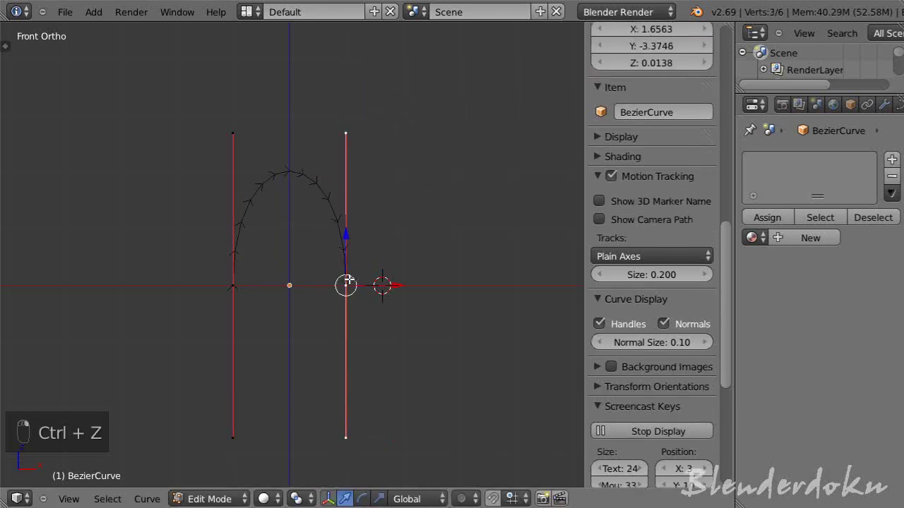
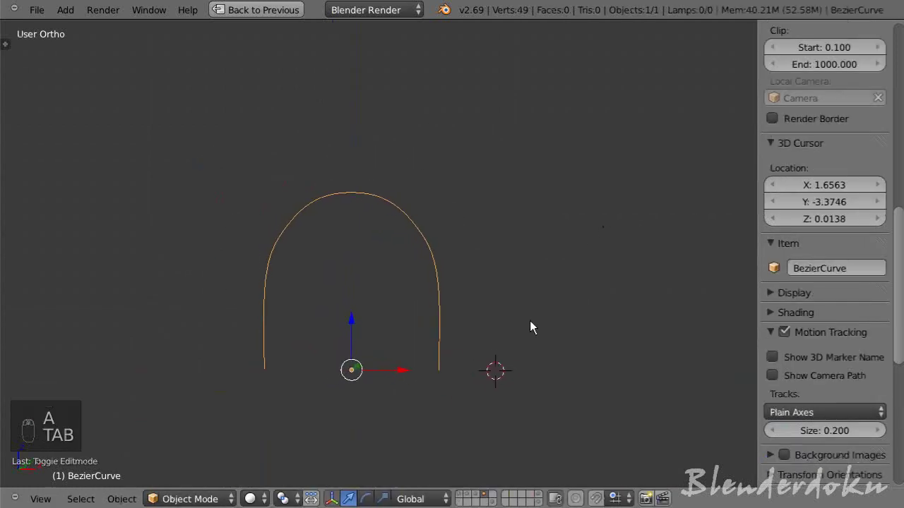
# - Box-select and delete the arch's left-half points, leaving a quarter-round curve
pyautogui.press('KP_1')
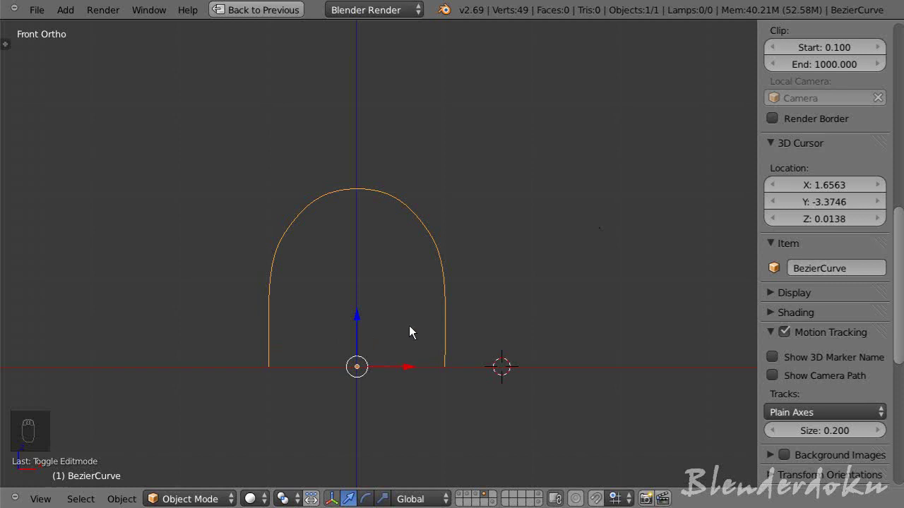
pyautogui.moveTo(364, 323); pyautogui.dragTo(365, 345)
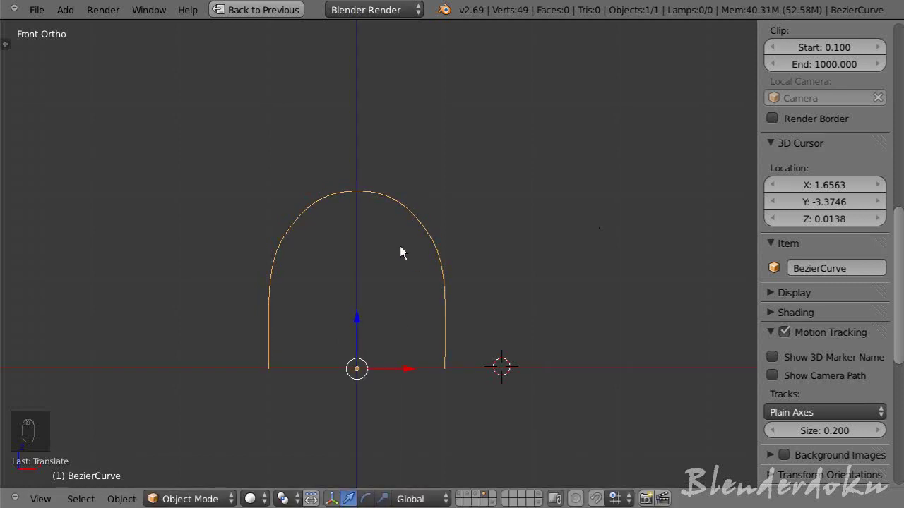
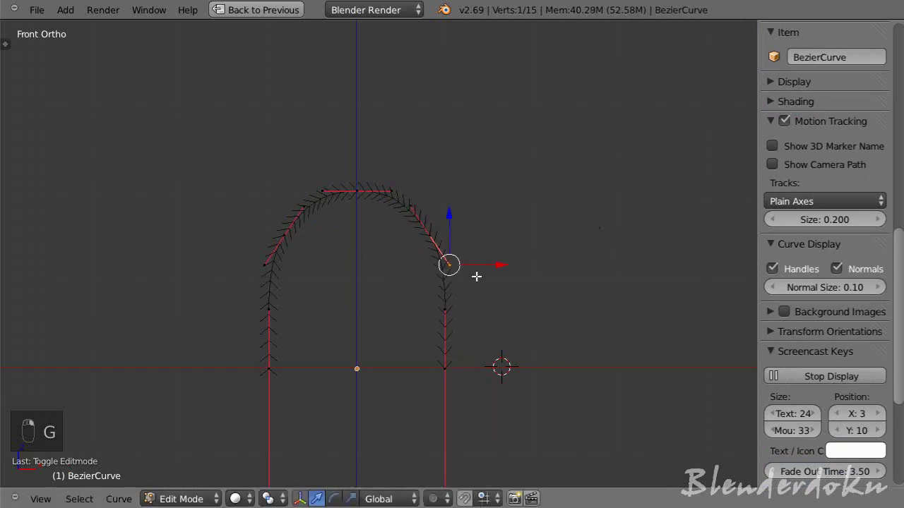
pyautogui.press('a')
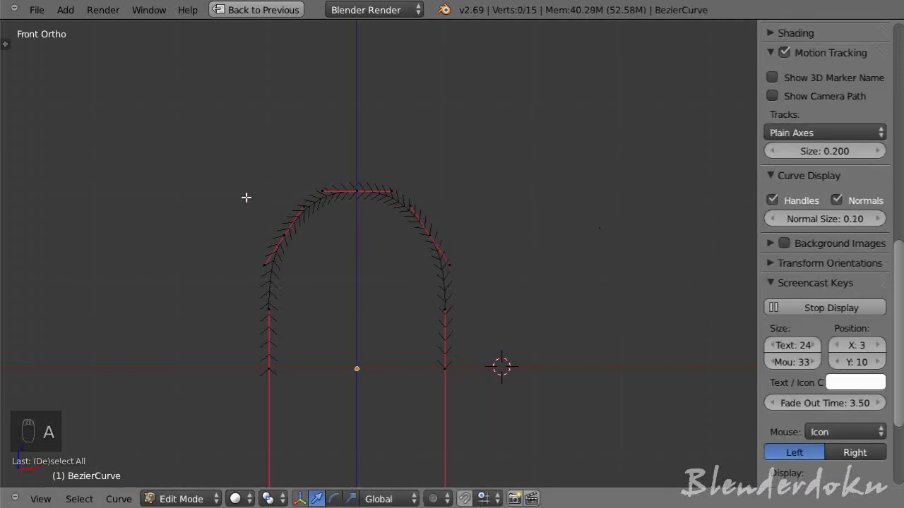
pyautogui.press('b')
pyautogui.press('x')
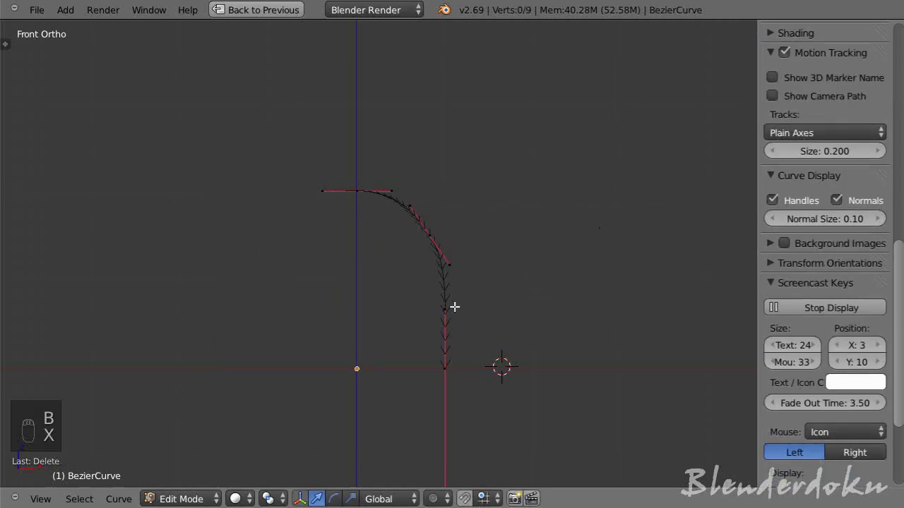
pyautogui.press('Tab')
pyautogui.press('Tab')
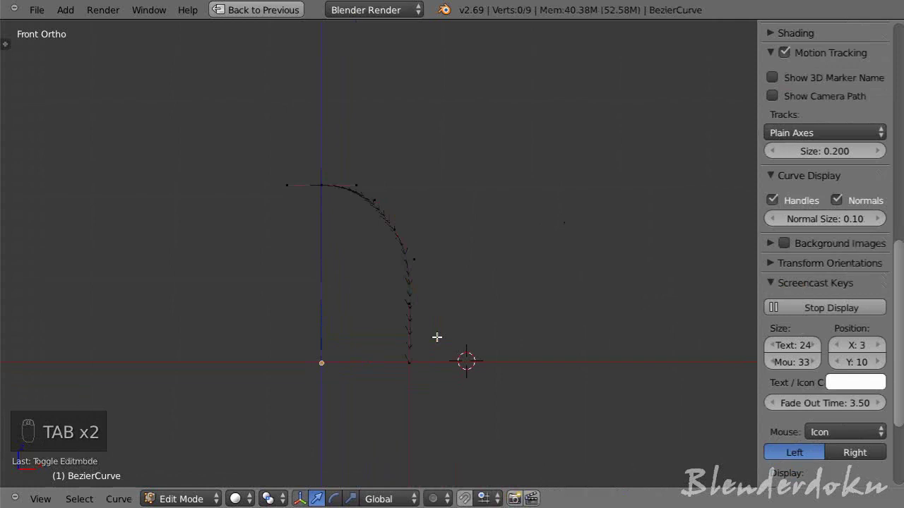
pyautogui.press('Tab')
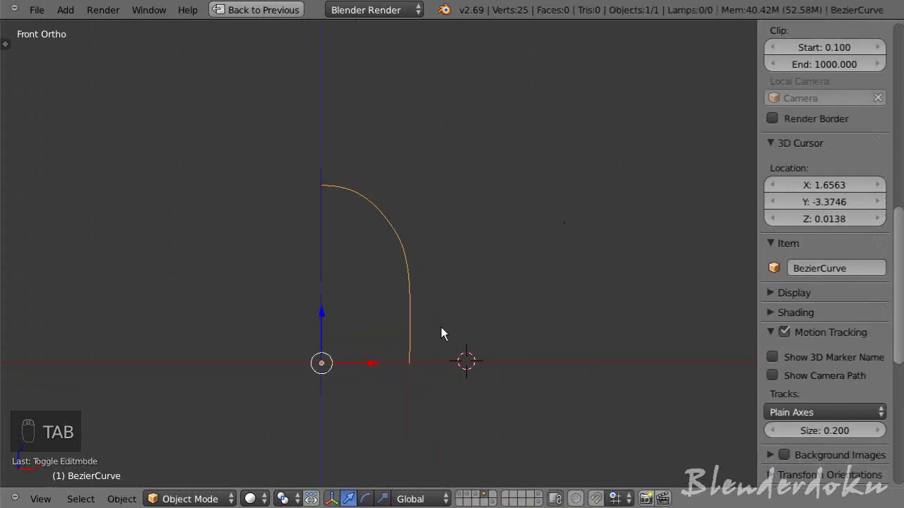
# - Add a cube beside the quarter curve and scale it into a thin upright bar
pyautogui.press('shift+a')
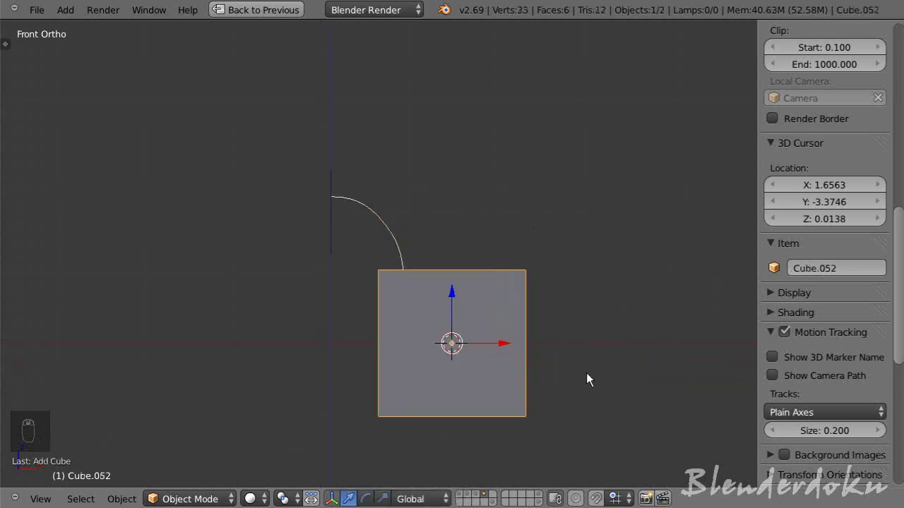
pyautogui.press('s')
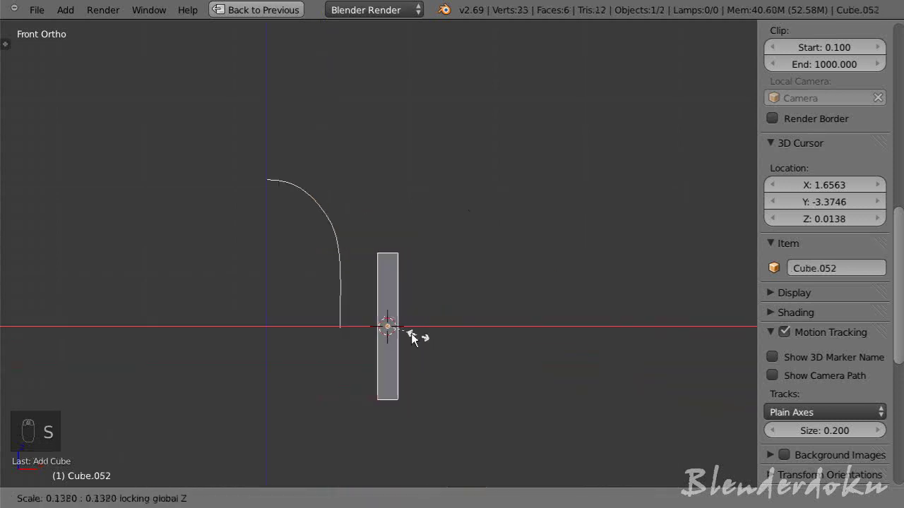
pyautogui.moveTo(418, 344); pyautogui.dragTo(526, 409)
pyautogui.press('s')
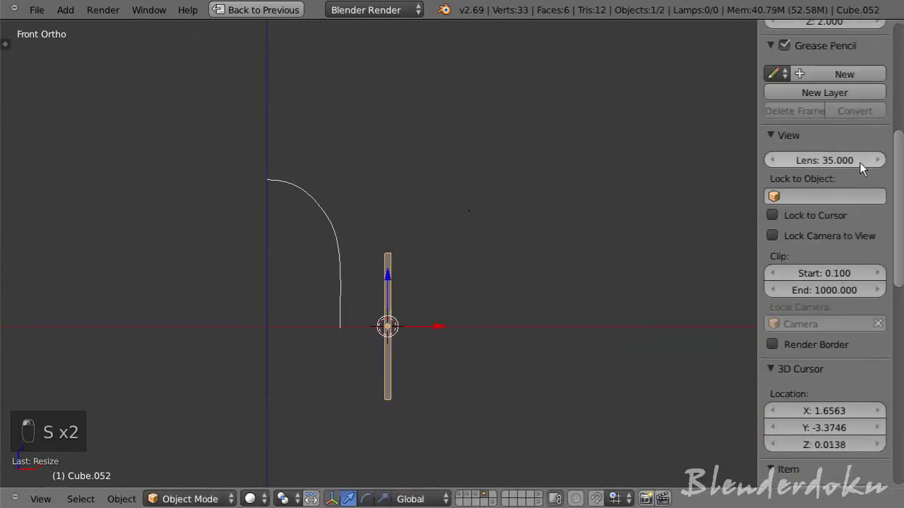
# - Restore the normal multi-panel layout around the new post
pyautogui.click(862, 168)
pyautogui.moveTo(862, 169); pyautogui.dragTo(632, 233)
pyautogui.press('shift+space')
pyautogui.moveTo(886, 109); pyautogui.dragTo(802, 272)
pyautogui.moveTo(261, 243); pyautogui.dragTo(677, 390)
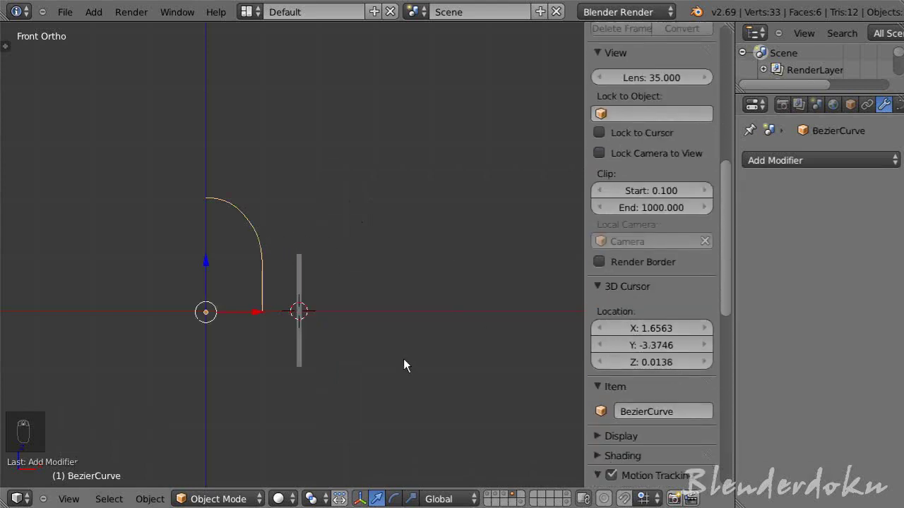
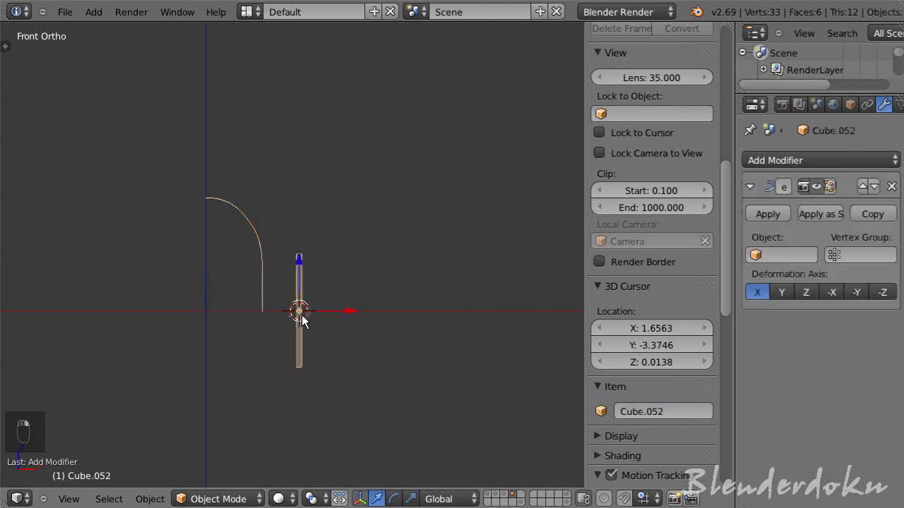
# - Scale the curve-deformed cube down into a thin strip
pyautogui.moveTo(788, 255); pyautogui.dragTo(784, 265)
pyautogui.moveTo(382, 304); pyautogui.dragTo(788, 292)
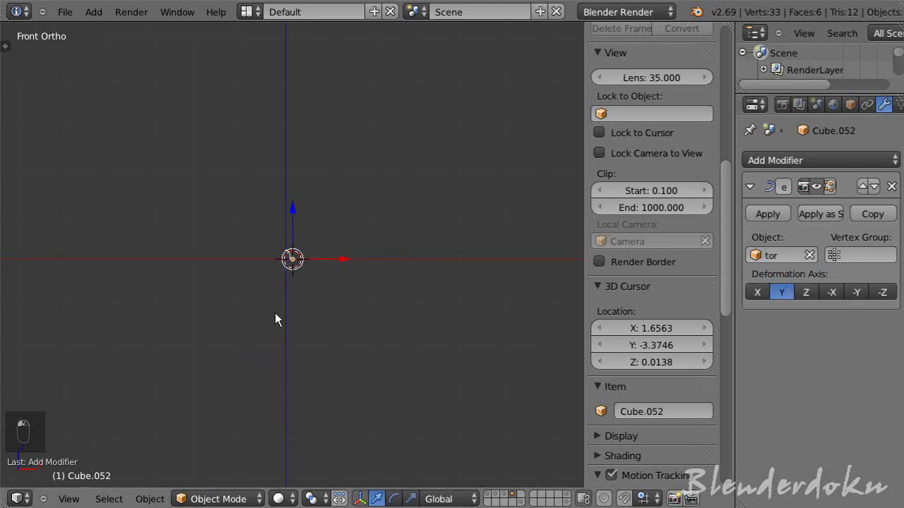
pyautogui.middleClick(838, 318)
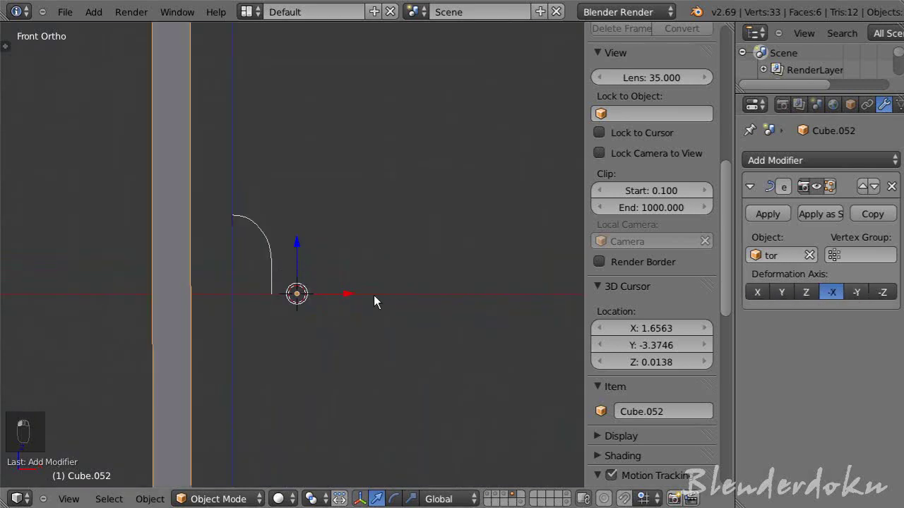
pyautogui.press('s')
pyautogui.moveTo(295, 269); pyautogui.dragTo(275, 317)
pyautogui.press('s')
# - Grab the strip and move it beside the Bezier curve in front view
pyautogui.press('g')
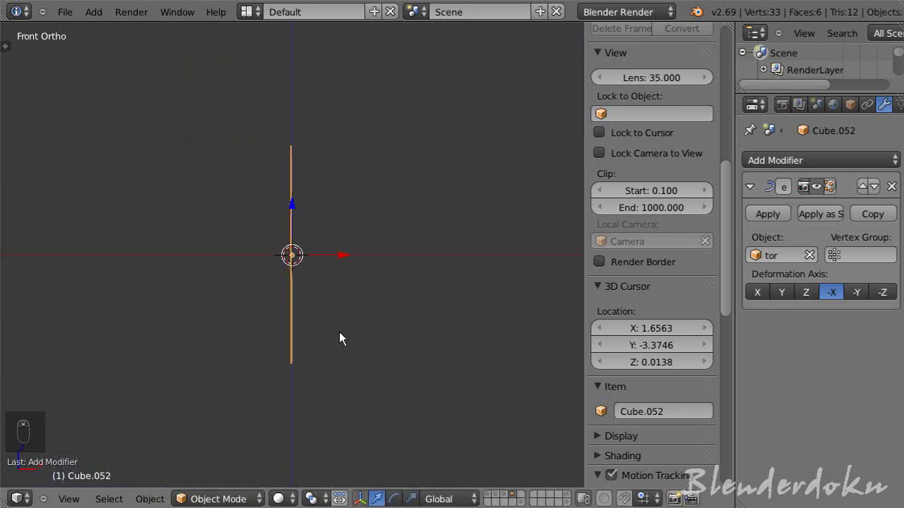
pyautogui.press('s')
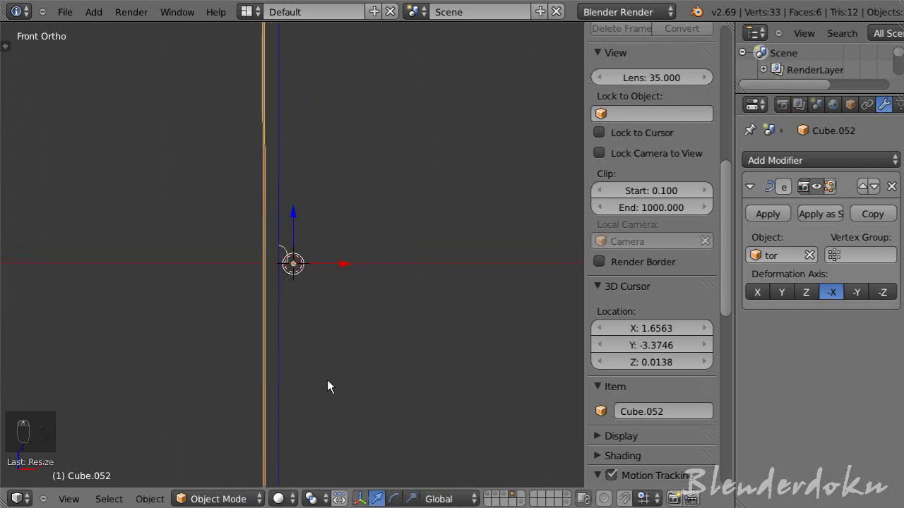
pyautogui.press('s')
pyautogui.moveTo(310, 284); pyautogui.dragTo(362, 368)
pyautogui.press('s')
pyautogui.moveTo(302, 305); pyautogui.dragTo(795, 281)
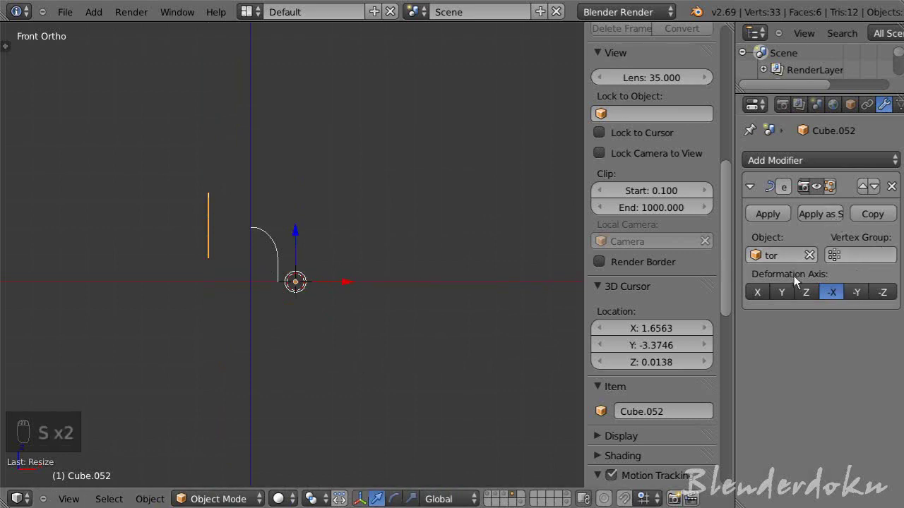
pyautogui.press('g')
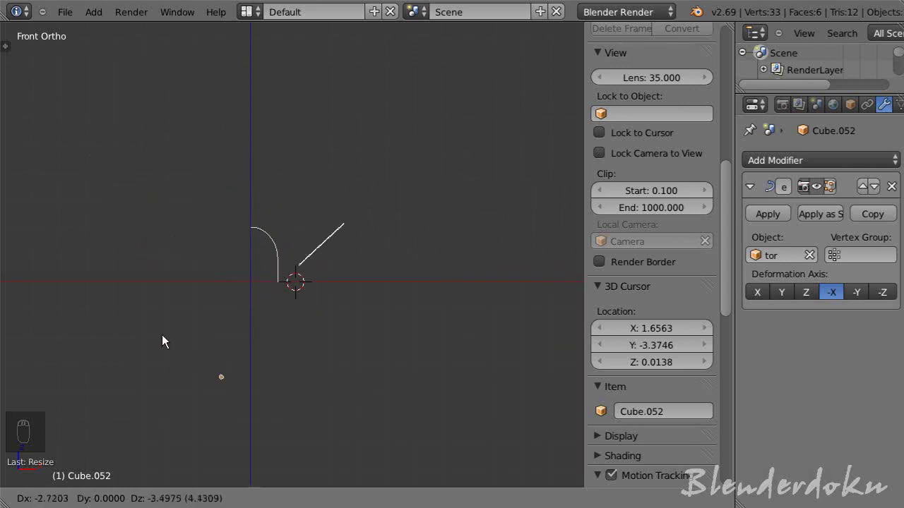
# - Try the Curve modifier's X and Y deformation axes while moving the cube around the curve
pyautogui.moveTo(166, 302); pyautogui.dragTo(780, 298)
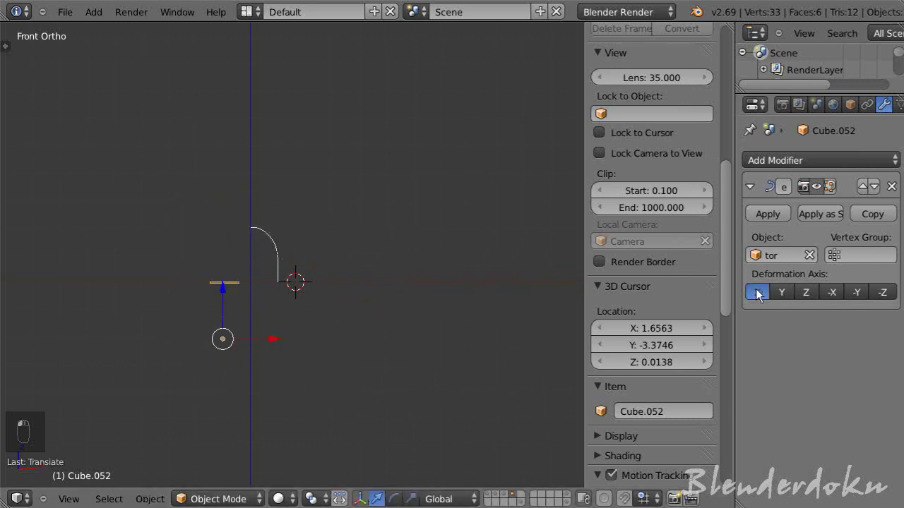
pyautogui.press('g')
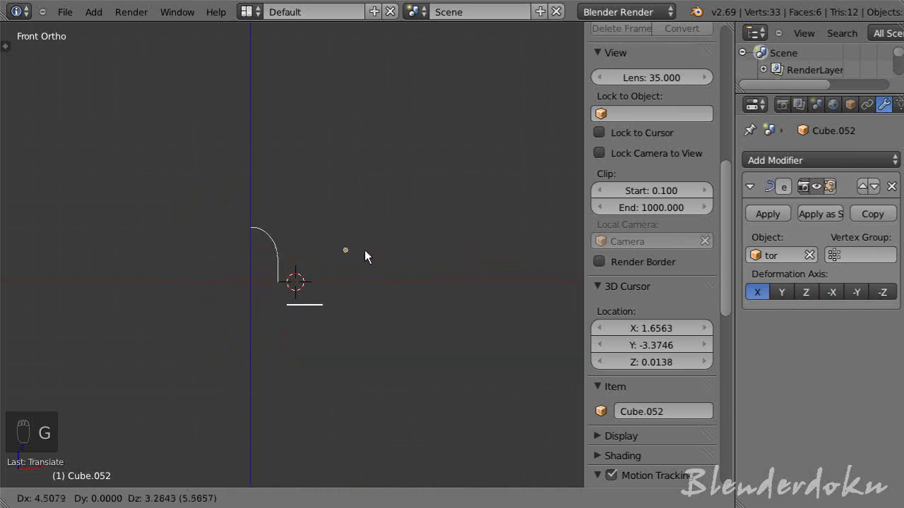
pyautogui.click(283, 299)
pyautogui.press('KP_7')
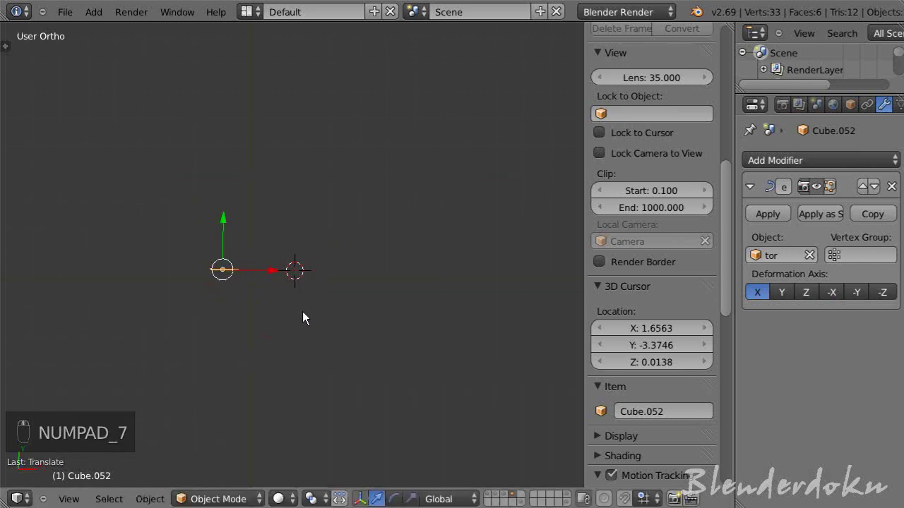
pyautogui.moveTo(146, 254); pyautogui.dragTo(194, 259)
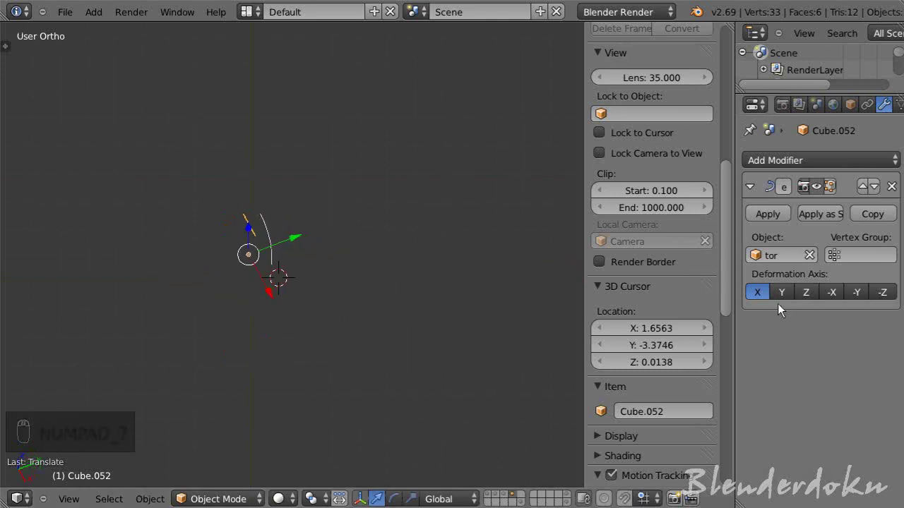
pyautogui.click(787, 298)
pyautogui.press('KP_1')
pyautogui.click(243, 296)
pyautogui.press('g')
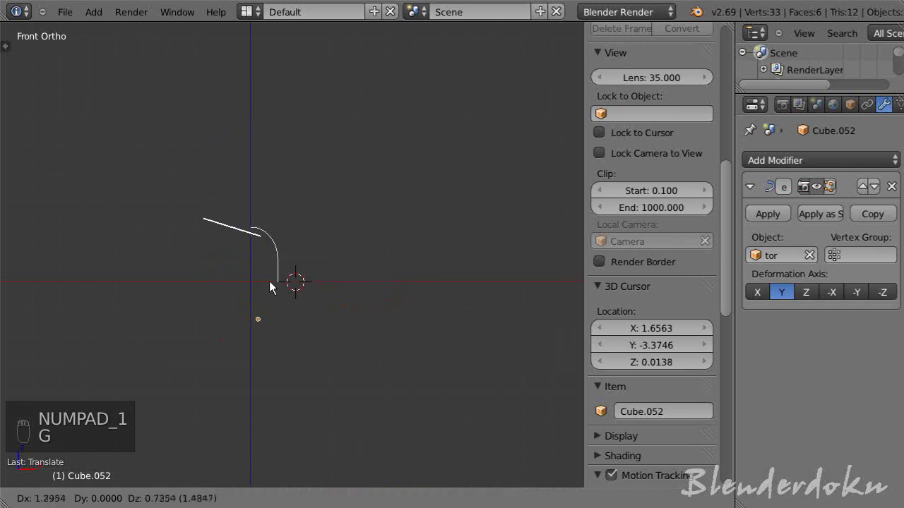
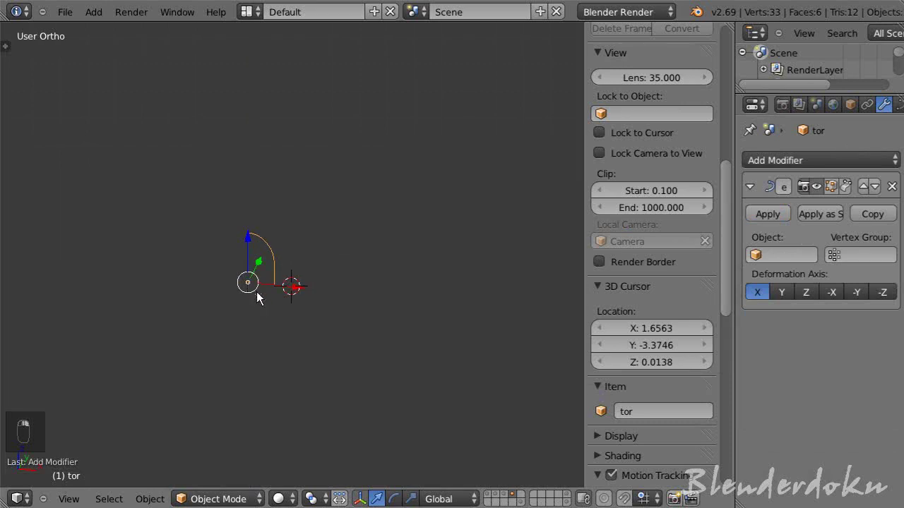
# - Delete the deformed cube and reset the 3D cursor to the origin
pyautogui.press('Tab')
pyautogui.press('Tab')
pyautogui.press('x')
pyautogui.press('a')
pyautogui.press('a')
pyautogui.press('x')
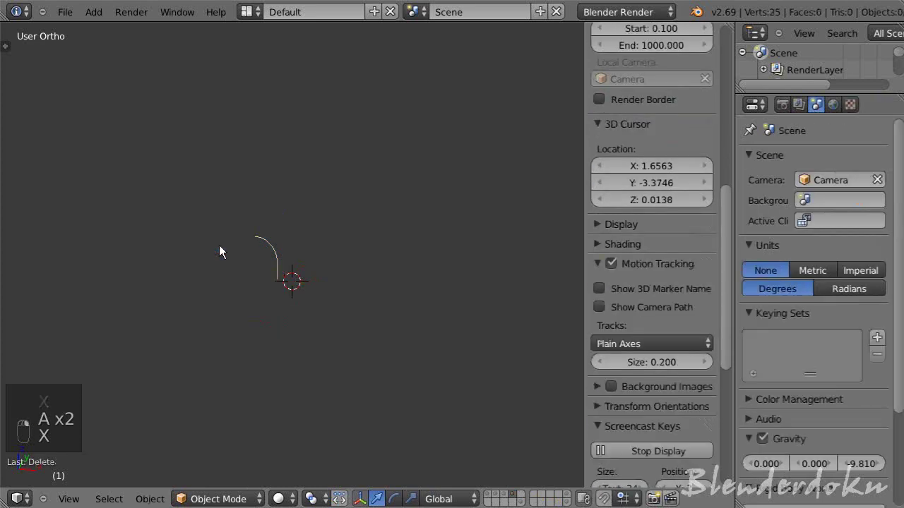
pyautogui.press('ctrl+z')
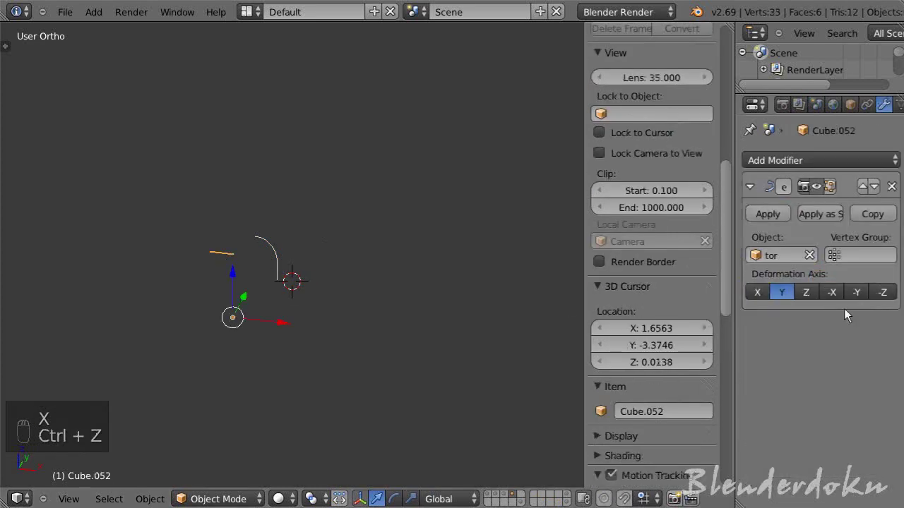
pyautogui.press('s')
pyautogui.press('s')
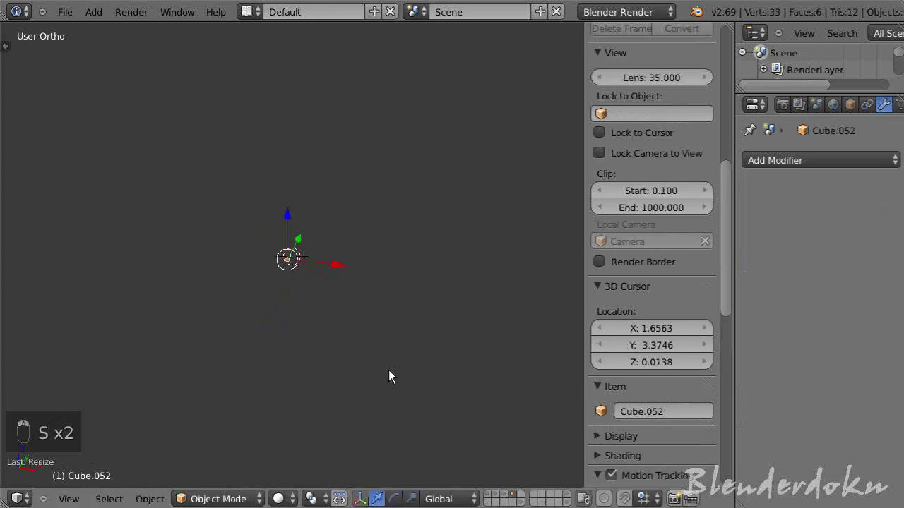
pyautogui.moveTo(394, 376); pyautogui.dragTo(394, 375)
pyautogui.press('x')
pyautogui.press('shift+c')
# - Add a new cube to the scene from the Shift+A Mesh menu
pyautogui.press('shift+a')
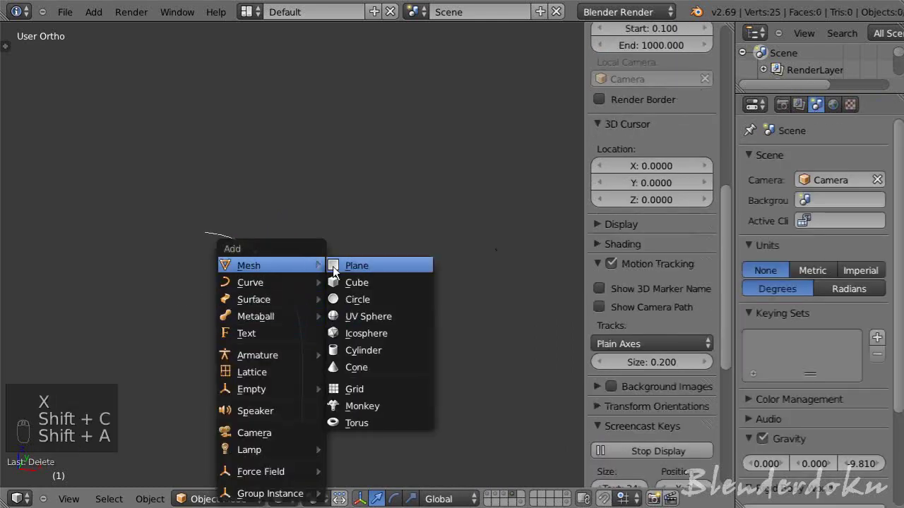
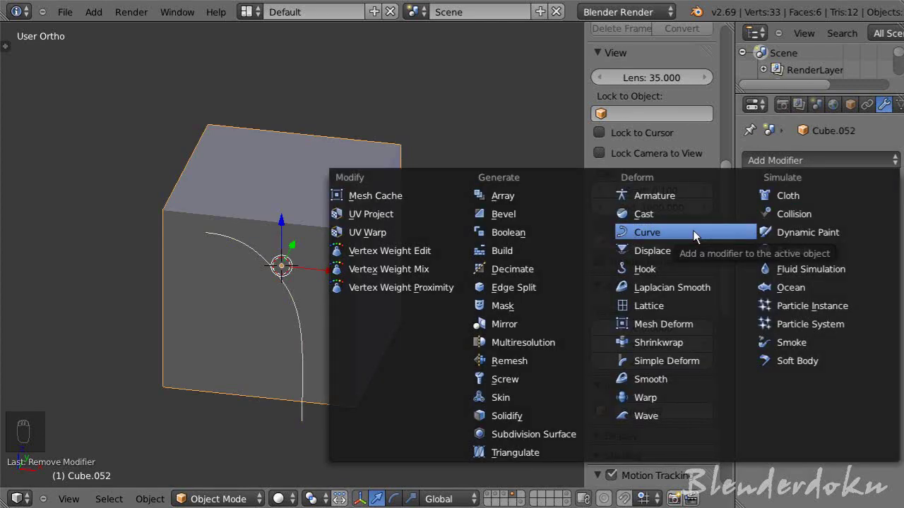
pyautogui.middleClick(676, 366)
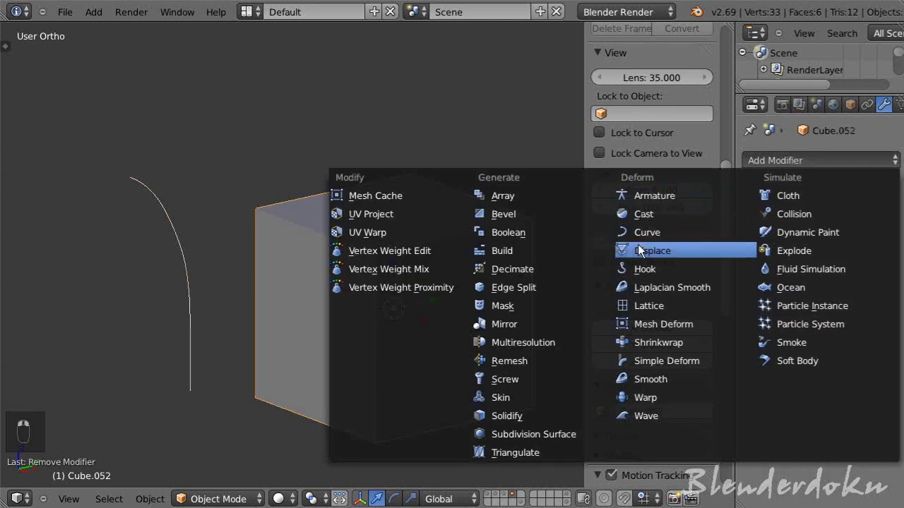
pyautogui.moveTo(758, 302); pyautogui.dragTo(793, 301)
pyautogui.press('g')
# - Give the cube a Curve modifier with its Object set to the curve tor
pyautogui.moveTo(247, 278); pyautogui.dragTo(245, 306)
pyautogui.click(245, 305)
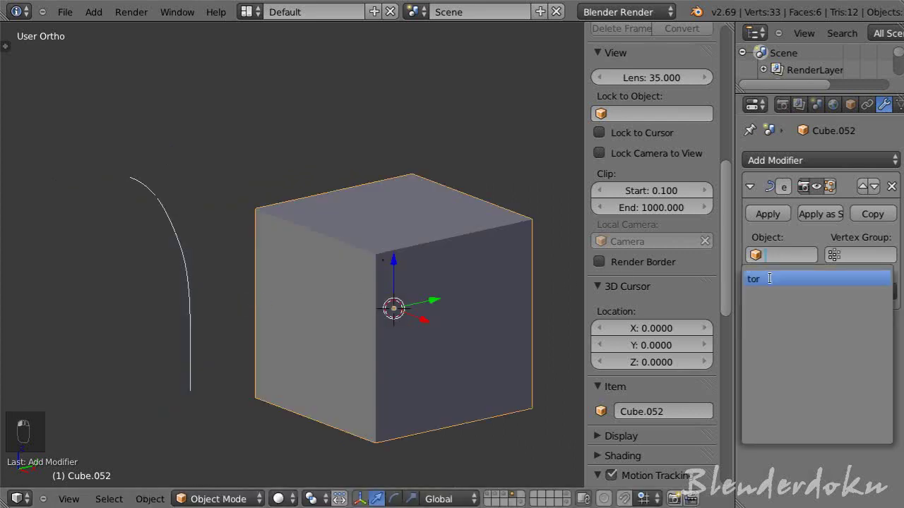
pyautogui.moveTo(346, 322); pyautogui.dragTo(362, 301)
# - Set the modifier's deformation axis to -Z, then delete the cube
pyautogui.press('g')
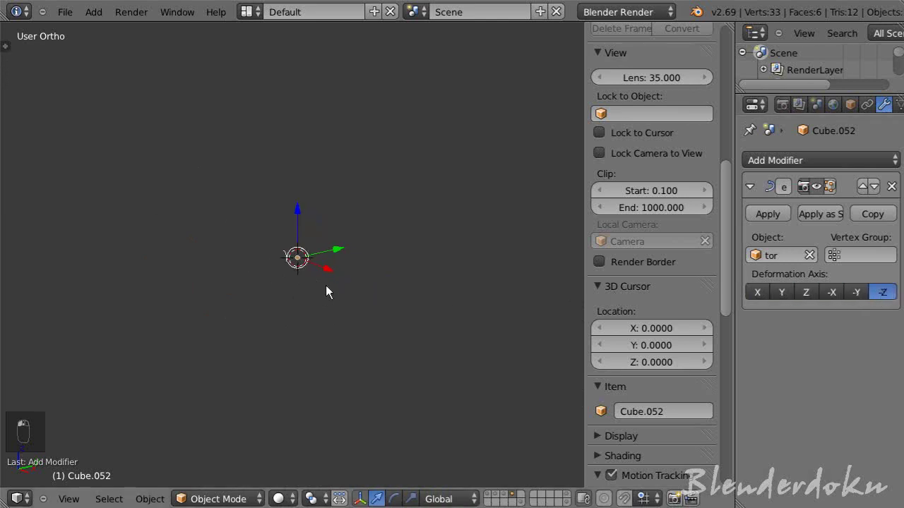
pyautogui.press('x')
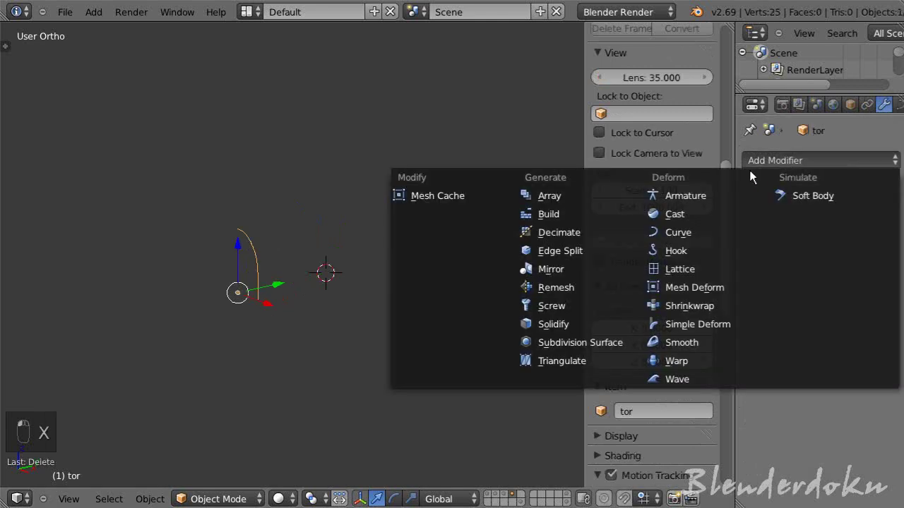
pyautogui.moveTo(764, 169); pyautogui.dragTo(517, 357)
# - Select tor and view it straight on in Front Ortho view
pyautogui.press('KP_1')
pyautogui.middleClick(289, 279)
pyautogui.moveTo(292, 279); pyautogui.dragTo(359, 243)
pyautogui.press('a')
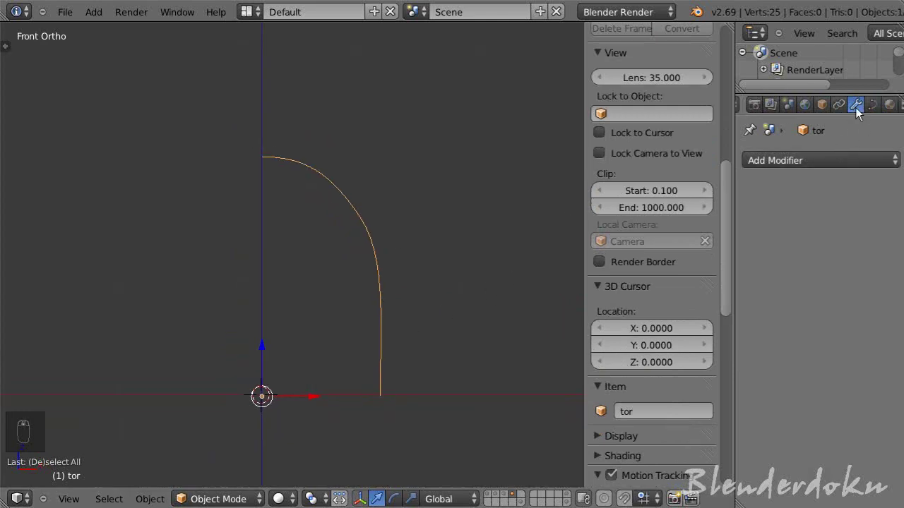
# - Set tor's Fill to Full, add a slight extrusion and raise Bevel Depth to 0.163
pyautogui.moveTo(876, 110); pyautogui.dragTo(501, 348)
pyautogui.moveTo(501, 348); pyautogui.dragTo(820, 344)
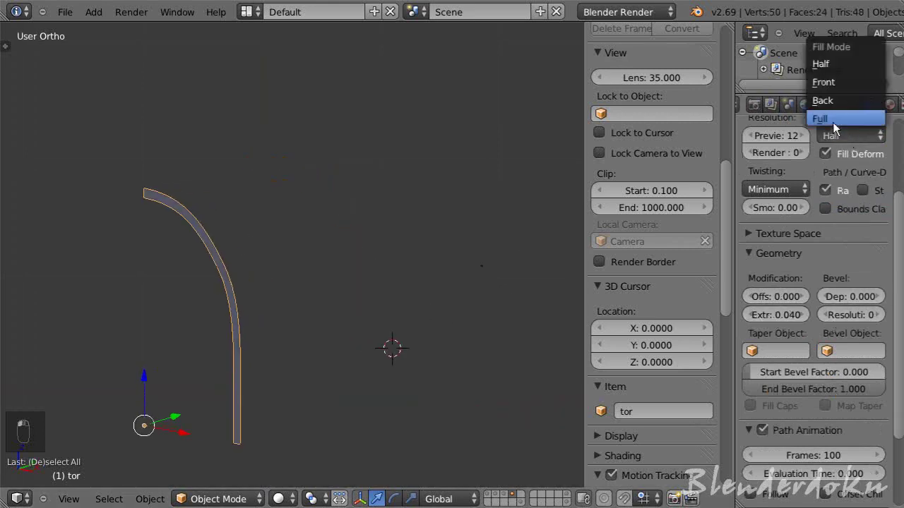
pyautogui.press('KP_Decimal')
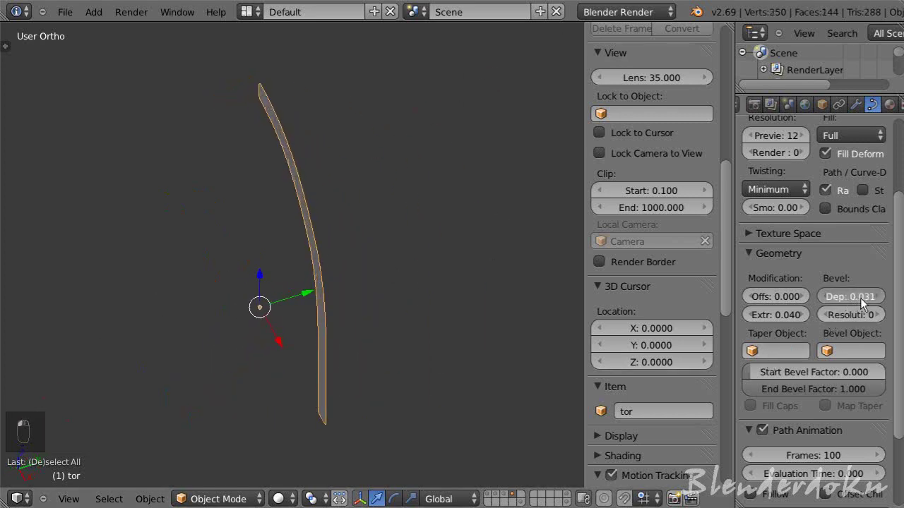
pyautogui.moveTo(872, 305); pyautogui.dragTo(779, 320)
pyautogui.click(779, 320)
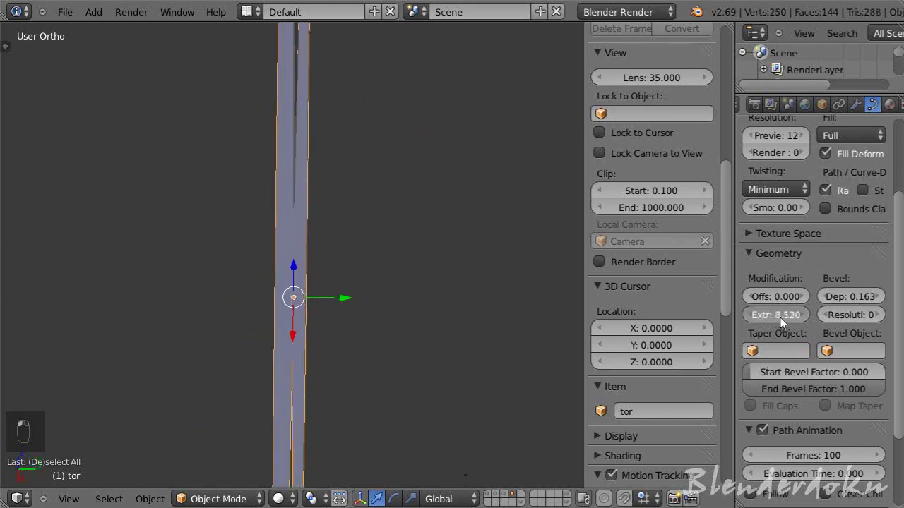
# - Inspect the strip from several angles and reset Extrude back to 0
pyautogui.middleClick(353, 325)
pyautogui.click(363, 324)
pyautogui.middleClick(373, 322)
pyautogui.moveTo(383, 320); pyautogui.dragTo(398, 322)
pyautogui.middleClick(398, 322)
pyautogui.click(397, 322)
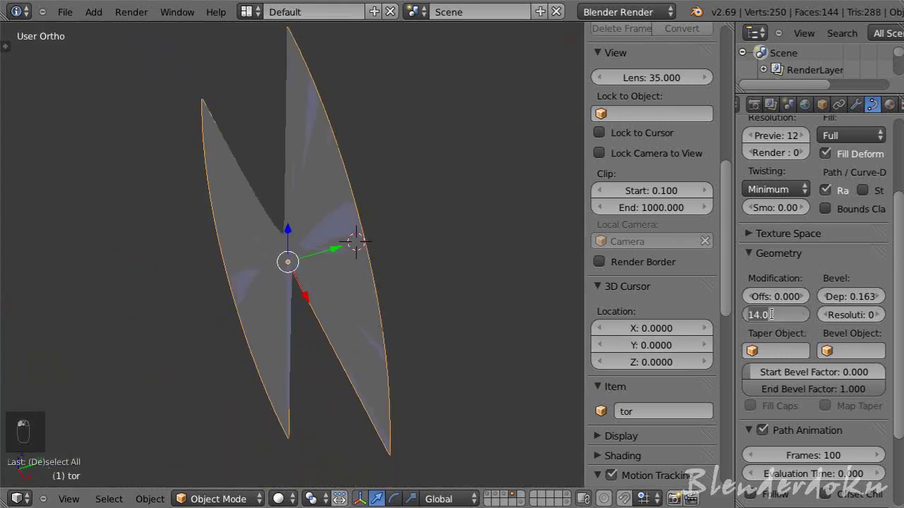
pyautogui.moveTo(857, 349); pyautogui.dragTo(791, 319)
pyautogui.moveTo(792, 319); pyautogui.dragTo(791, 319)
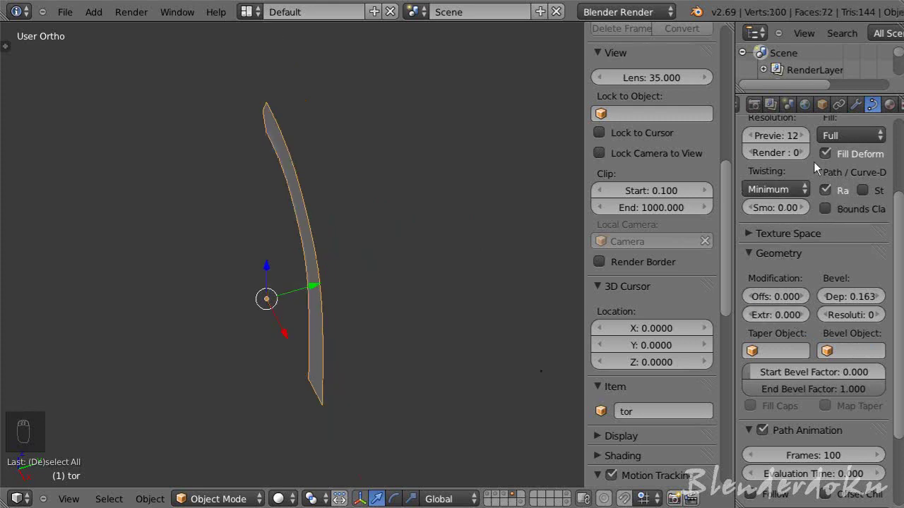
pyautogui.moveTo(857, 303); pyautogui.dragTo(798, 212)
pyautogui.moveTo(798, 212); pyautogui.dragTo(634, 252)
pyautogui.click(276, 313)
# - Set Twisting to Minimum and try a large extrusion of 14 on the tube
pyautogui.press('ctrl+z')
pyautogui.press('ctrl+z')
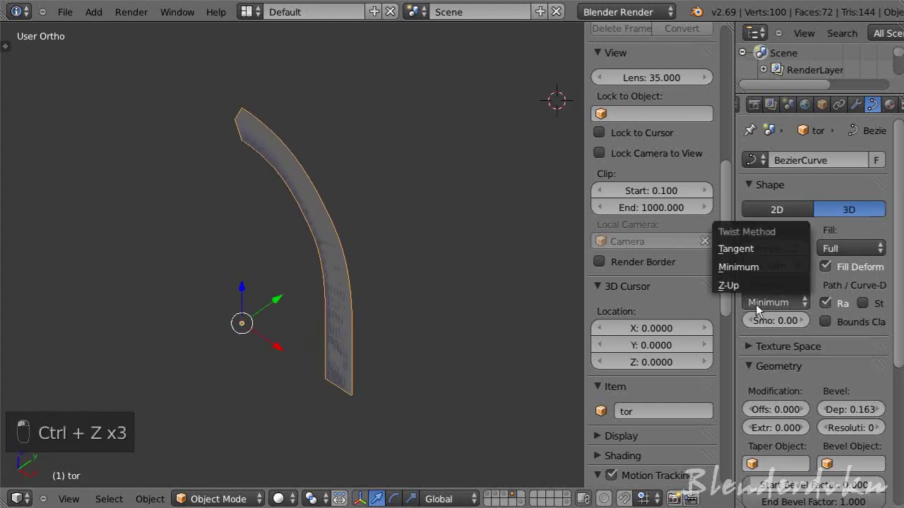
pyautogui.moveTo(314, 422); pyautogui.dragTo(779, 296)
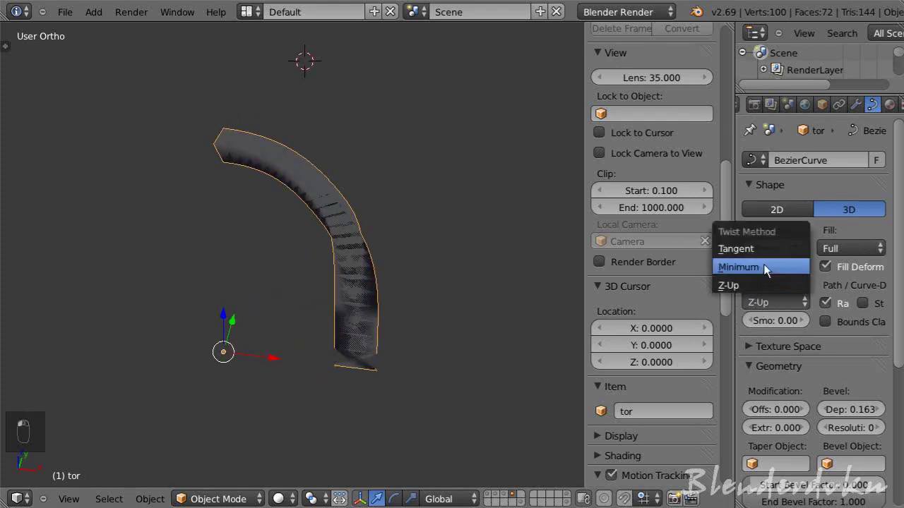
pyautogui.middleClick(409, 300)
pyautogui.moveTo(409, 300); pyautogui.dragTo(416, 322)
pyautogui.press('ctrl+z')
pyautogui.press('ctrl+z')
pyautogui.press('ctrl+z')
pyautogui.press('ctrl+z')
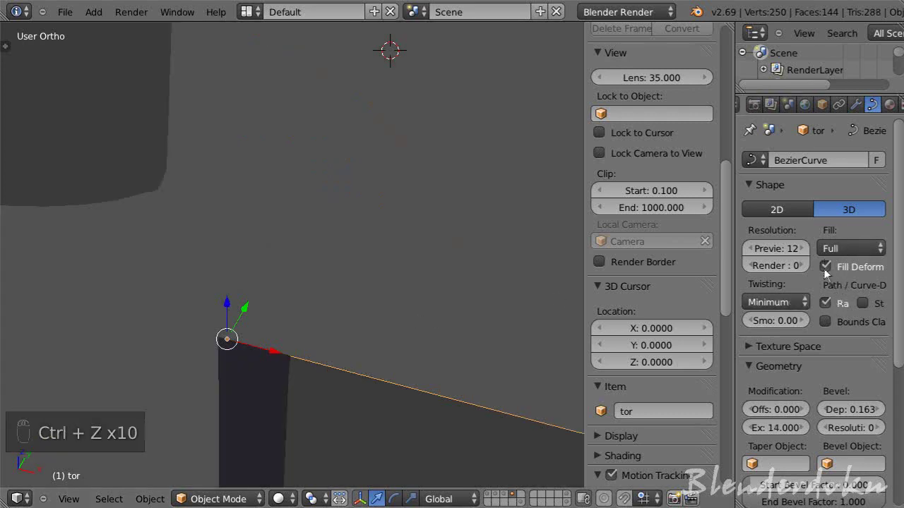
# - Reduce the extrusion to 1 and set Bevel Depth to 0.291, checking the shape edge-on and face-on
pyautogui.moveTo(820, 393); pyautogui.dragTo(780, 320)
pyautogui.moveTo(780, 320); pyautogui.dragTo(422, 195)
pyautogui.moveTo(334, 187); pyautogui.dragTo(880, 371)
pyautogui.moveTo(864, 323); pyautogui.dragTo(850, 310)
pyautogui.moveTo(850, 310); pyautogui.dragTo(826, 310)
pyautogui.moveTo(826, 310); pyautogui.dragTo(177, 324)
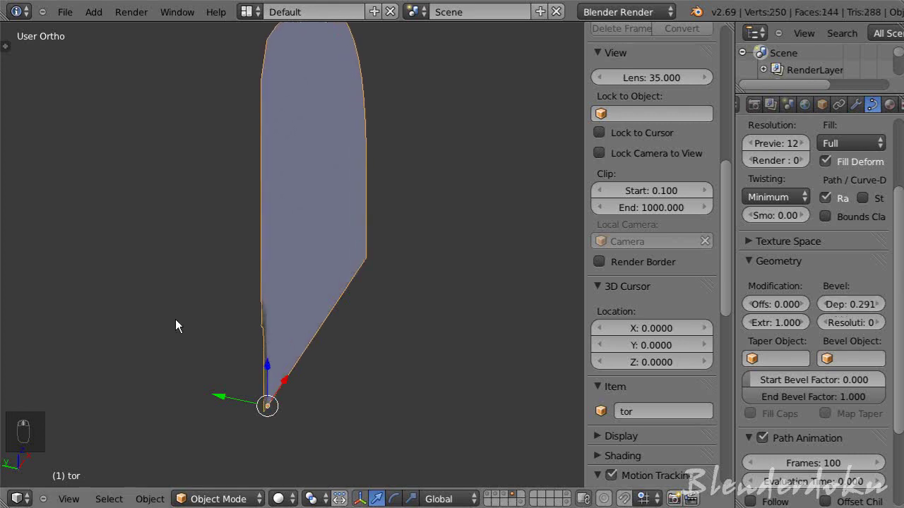
pyautogui.moveTo(852, 327); pyautogui.dragTo(879, 327)
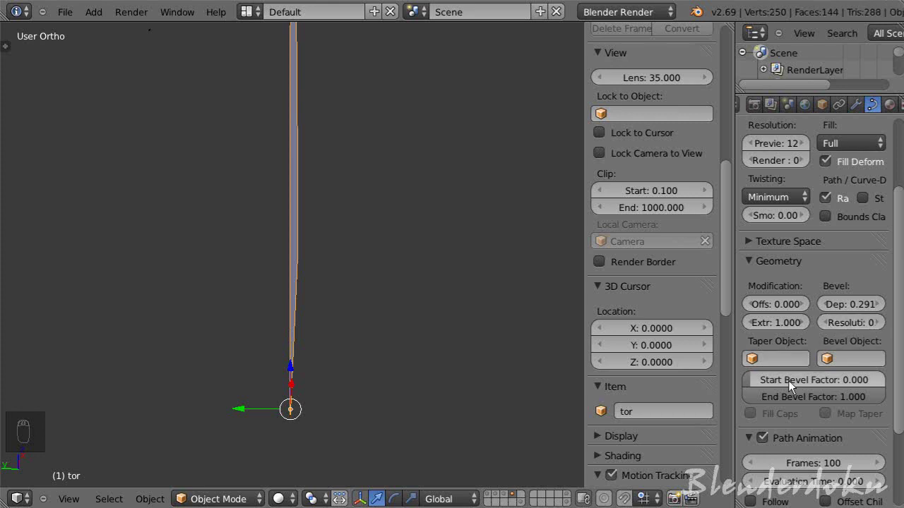
pyautogui.moveTo(506, 324); pyautogui.dragTo(223, 327)
# - Enter 0 in Extrude to remove the extrusion entirely
pyautogui.moveTo(774, 326); pyautogui.dragTo(437, 330)
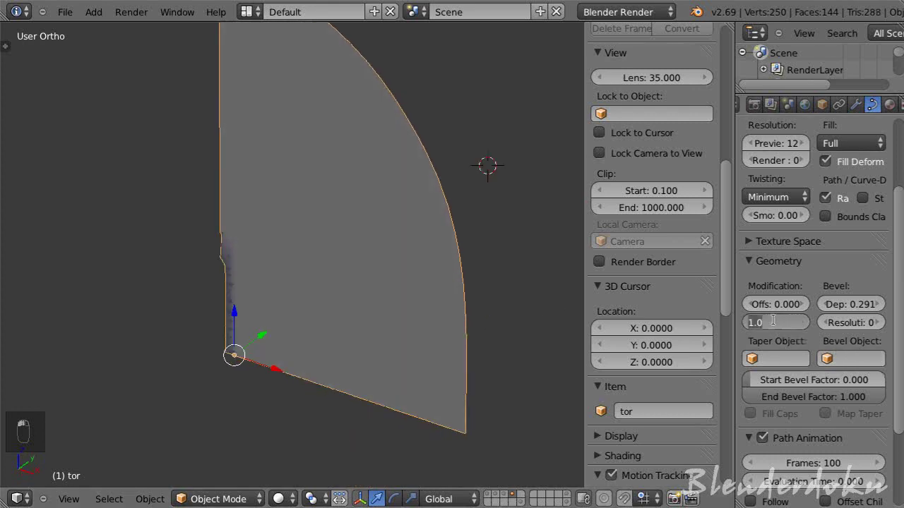
pyautogui.press('KP_Enter')
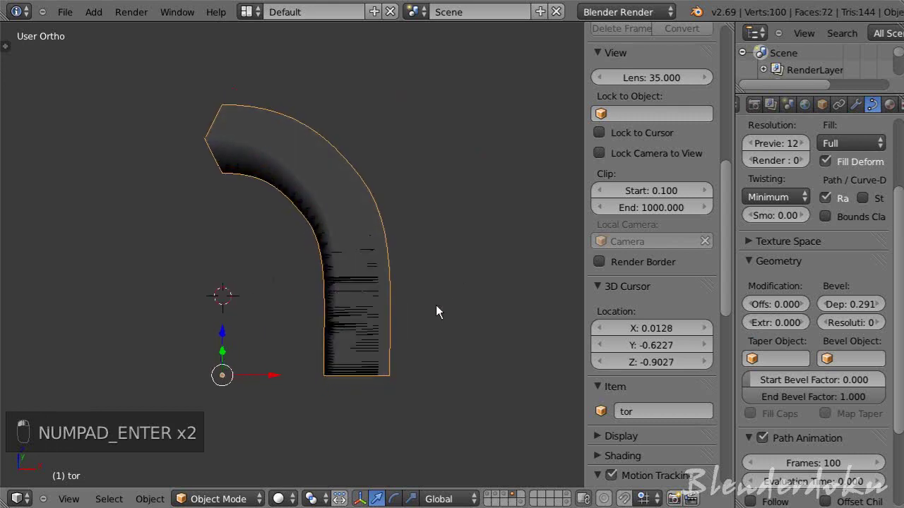
pyautogui.moveTo(381, 272); pyautogui.dragTo(467, 324)
pyautogui.moveTo(816, 274); pyautogui.dragTo(872, 166)
pyautogui.moveTo(872, 166); pyautogui.dragTo(791, 171)
# - Switch tor's data-block to the Text data so it shows as a row of letters
pyautogui.click(761, 168)
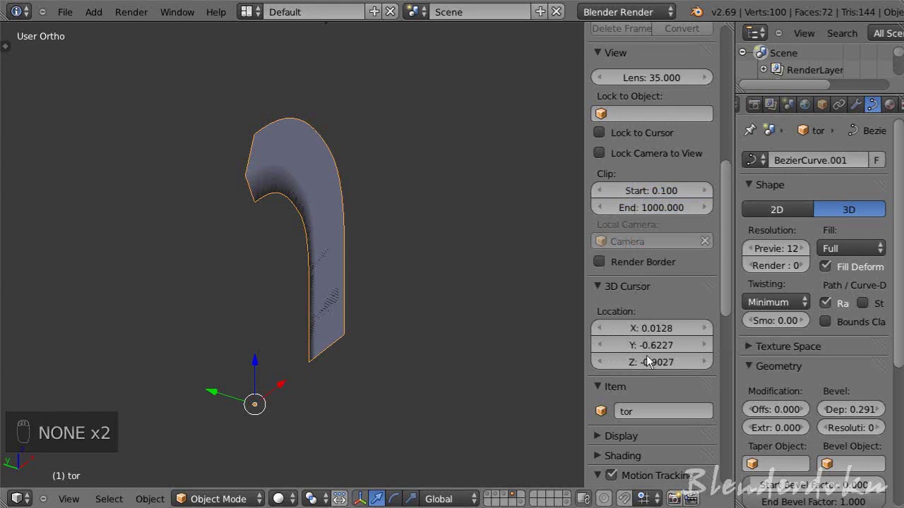
pyautogui.middleClick(653, 383)
pyautogui.middleClick(784, 183)
pyautogui.click(766, 167)
pyautogui.moveTo(764, 164); pyautogui.dragTo(731, 226)
pyautogui.moveTo(502, 277); pyautogui.dragTo(452, 251)
pyautogui.middleClick(476, 259)
pyautogui.moveTo(496, 266); pyautogui.dragTo(426, 240)
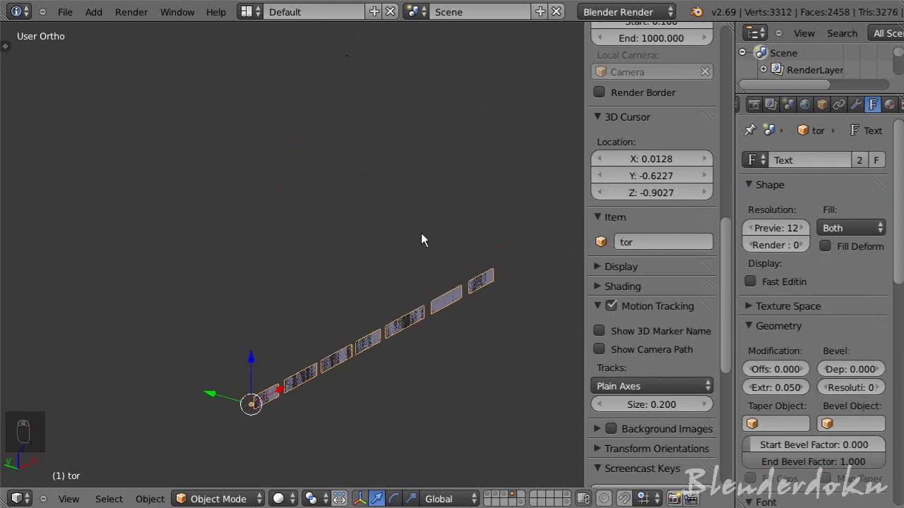
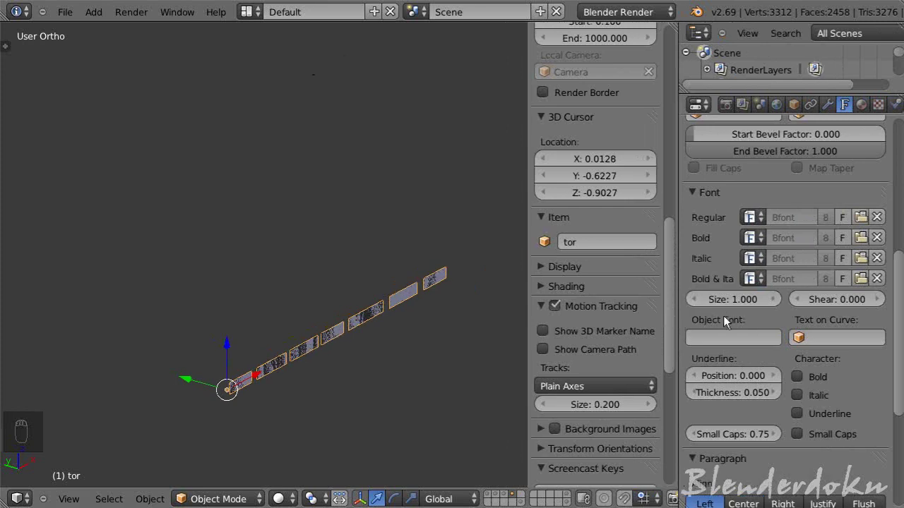
# - Delete everything and add a fresh Bezier curve at the origin in Front Ortho view
pyautogui.moveTo(753, 327); pyautogui.dragTo(841, 289)
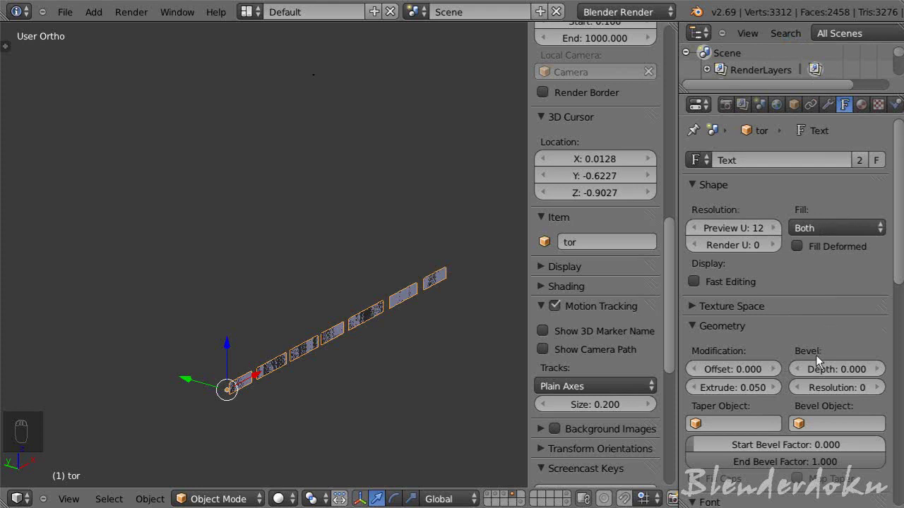
pyautogui.press('x')
pyautogui.press('KP_1')
pyautogui.press('shift+c')
# - Set Fill to Full, extrude the curve and push Bevel Depth up to 1.000
pyautogui.press('shift+a')
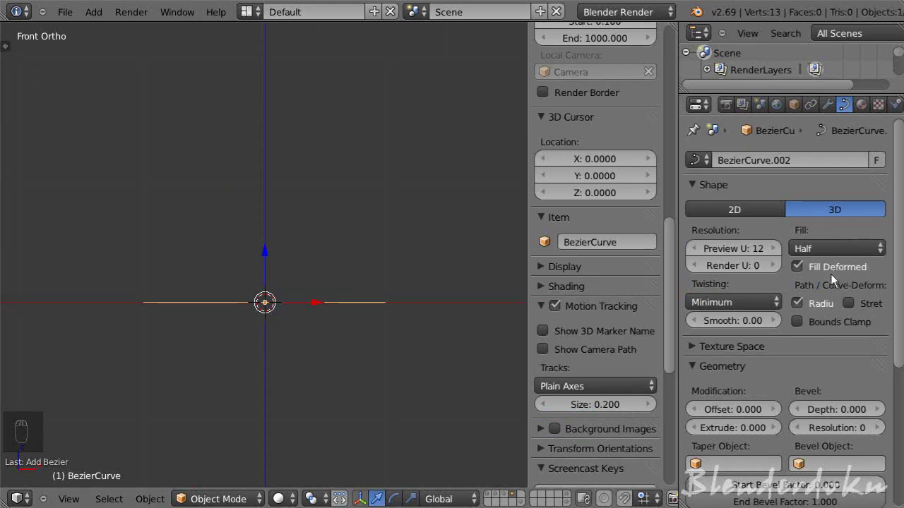
pyautogui.moveTo(848, 258); pyautogui.dragTo(391, 383)
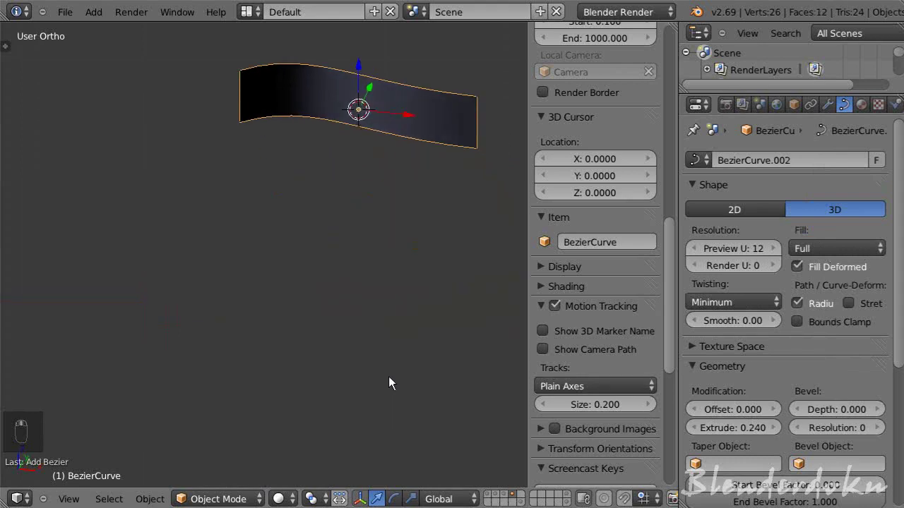
pyautogui.press('KP_Decimal')
pyautogui.press('s')
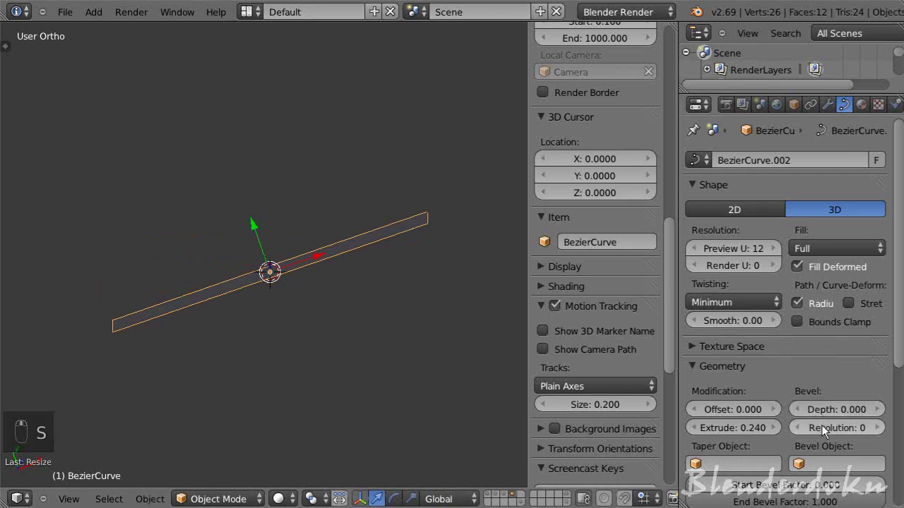
pyautogui.moveTo(831, 418); pyautogui.dragTo(463, 361)
pyautogui.press('s')
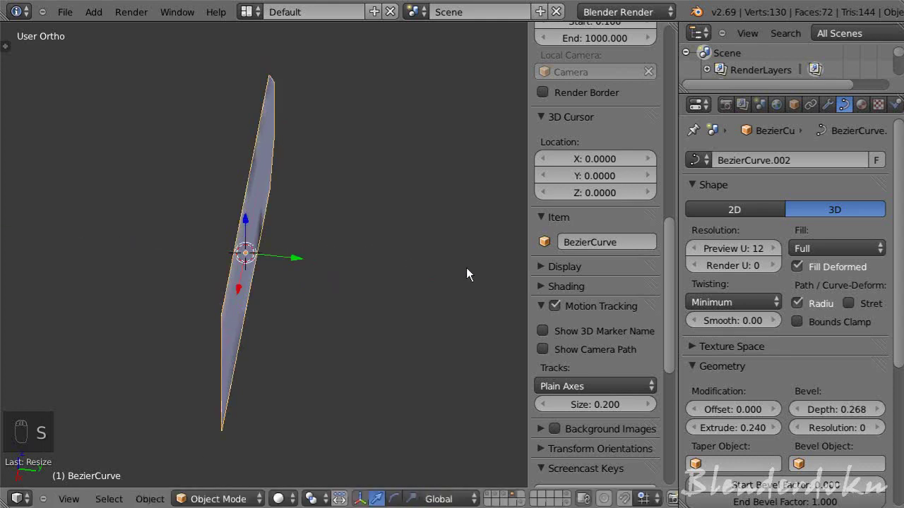
pyautogui.moveTo(847, 419); pyautogui.dragTo(849, 417)
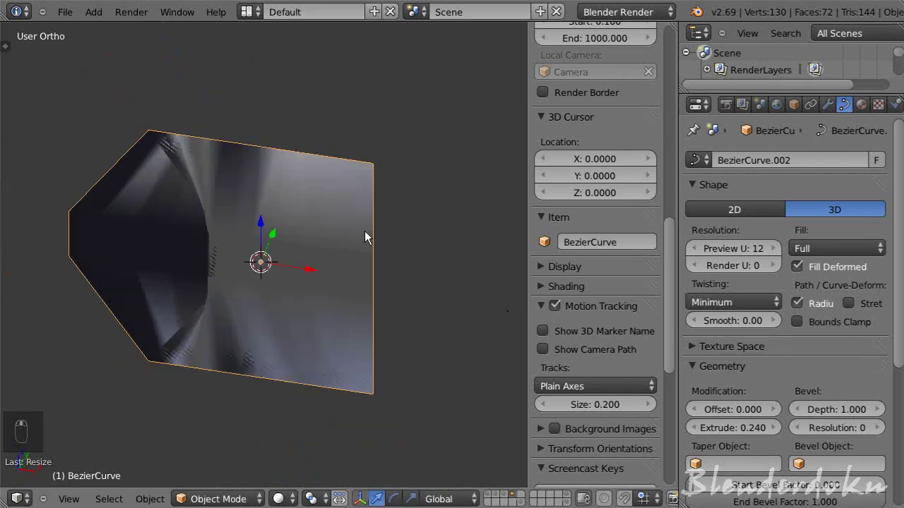
# - In perspective view, settle on Extrude 0.340 and Bevel Depth 0.346 for a thick plank
pyautogui.press('KP_5')
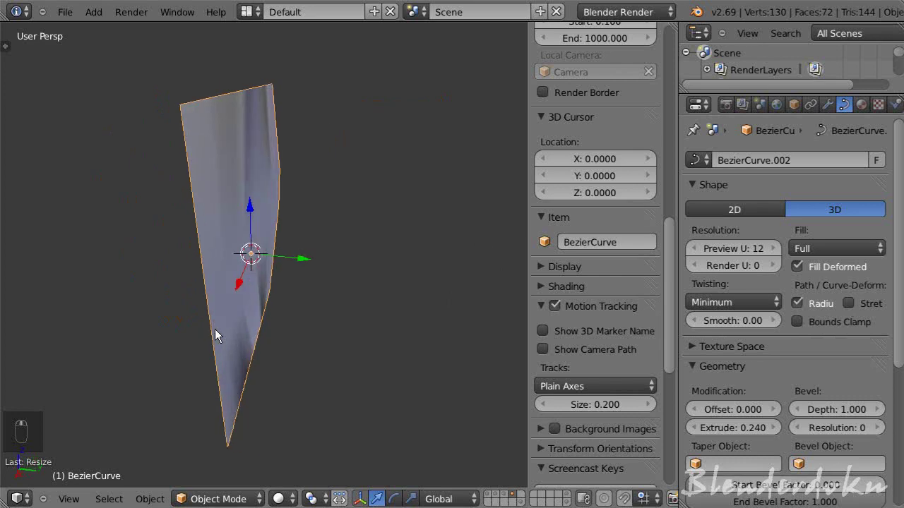
pyautogui.moveTo(834, 318); pyautogui.dragTo(841, 422)
pyautogui.moveTo(834, 416); pyautogui.dragTo(785, 417)
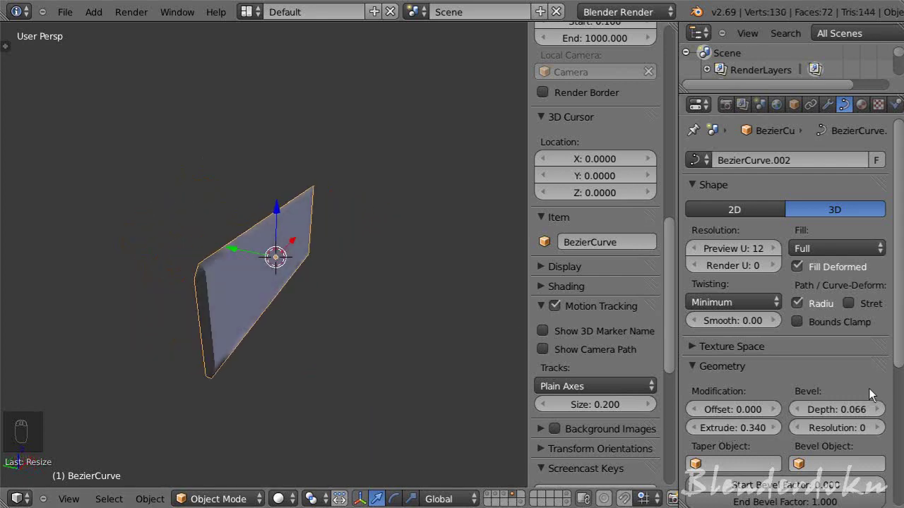
pyautogui.moveTo(858, 417); pyautogui.dragTo(859, 419)
pyautogui.moveTo(825, 252); pyautogui.dragTo(573, 289)
pyautogui.middleClick(573, 289)
pyautogui.moveTo(812, 248); pyautogui.dragTo(351, 320)
pyautogui.moveTo(350, 320); pyautogui.dragTo(298, 297)
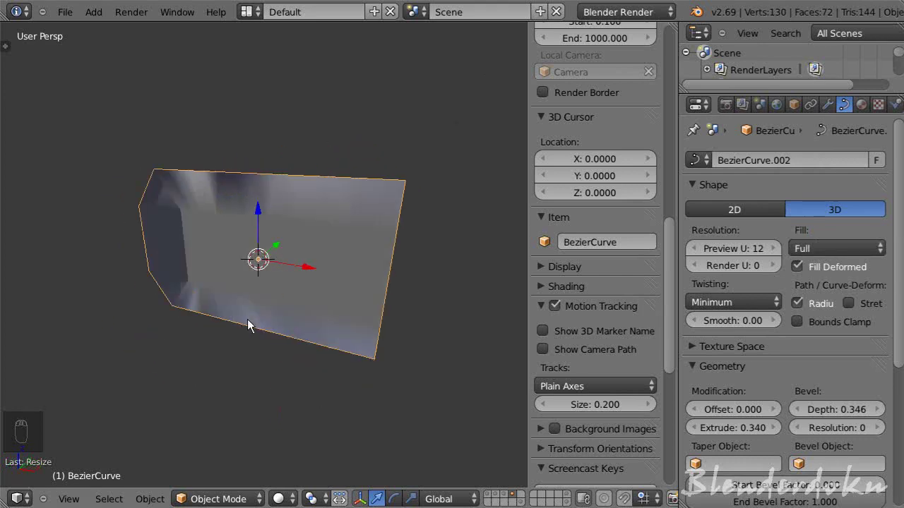
# - Delete the plank curve and hide the N side panel
pyautogui.press('x')
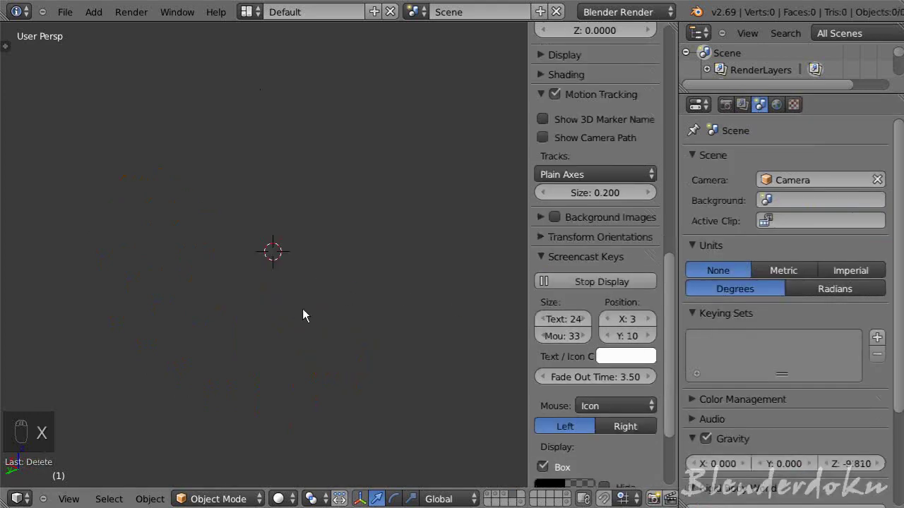
pyautogui.press('Tab')
pyautogui.press('Tab')
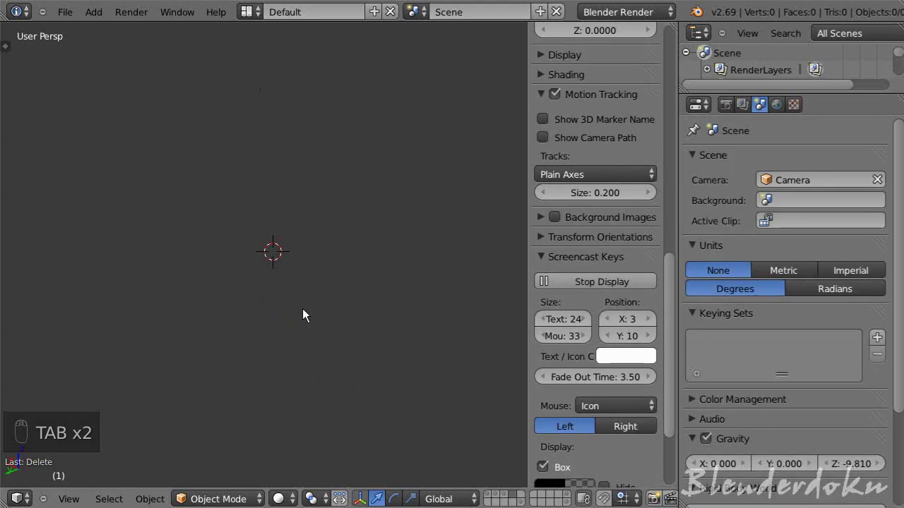
pyautogui.press('shift+c')
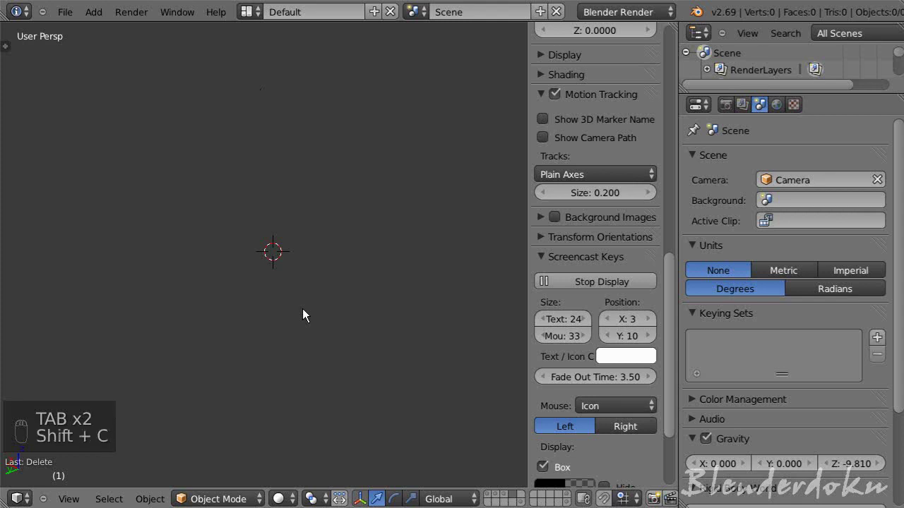
pyautogui.press('n')
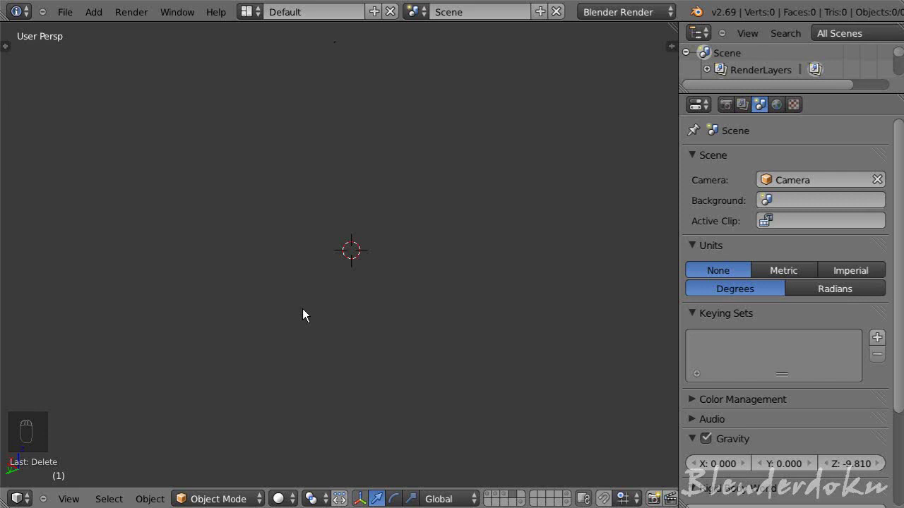
# - Clear the remaining scene and bring up the Shift+A Curve list for a new Bezier
pyautogui.moveTo(315, 350); pyautogui.dragTo(383, 310)
pyautogui.press('shift+c')
pyautogui.press('shift+x')
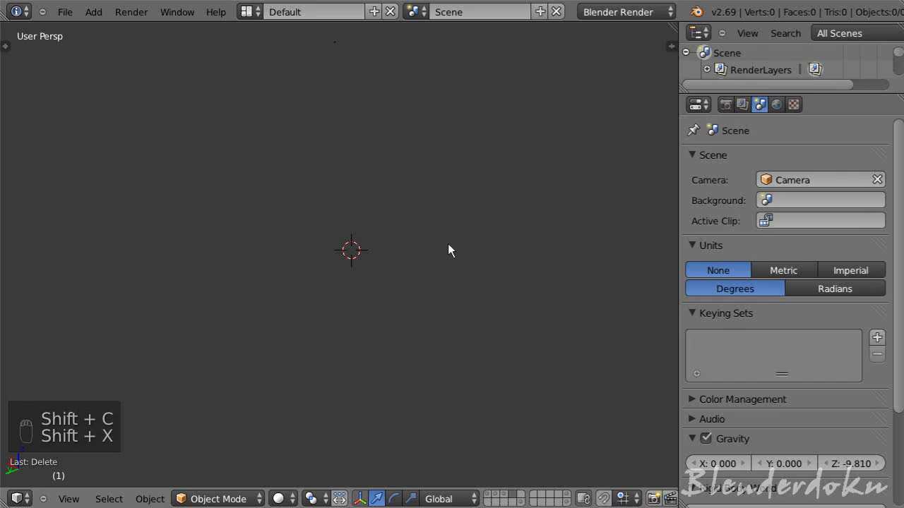
pyautogui.press('x')
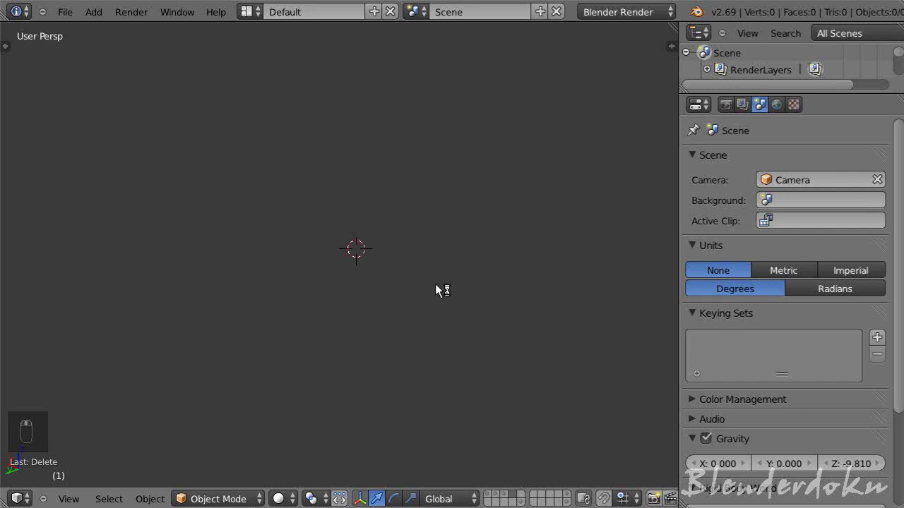
pyautogui.press('shift+a')
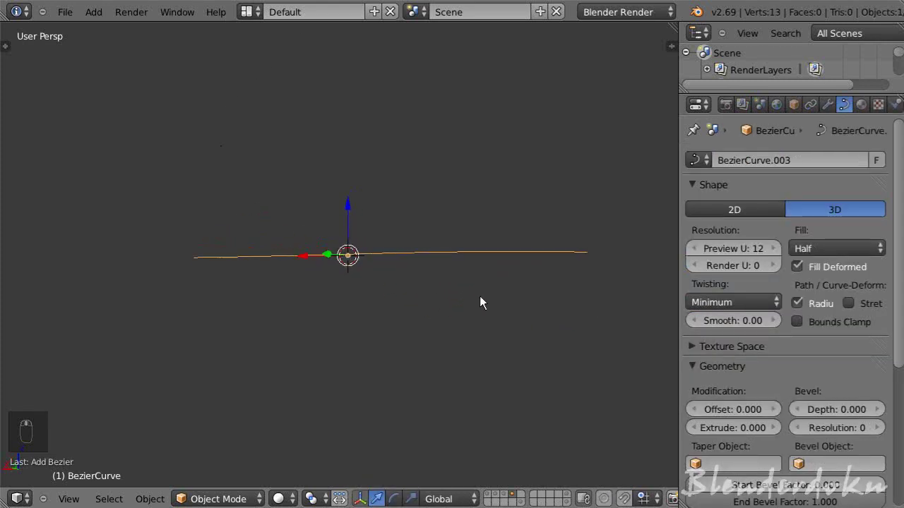
# - Set BezierCurve.003's Fill to Full and bring its Geometry extrusion settings into view
pyautogui.click(827, 249)
pyautogui.moveTo(824, 240); pyautogui.dragTo(406, 324)
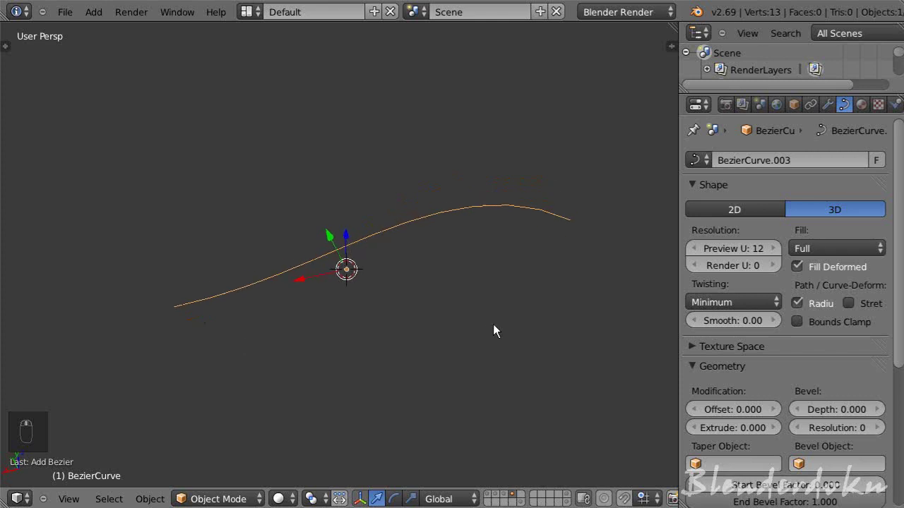
pyautogui.moveTo(741, 356); pyautogui.dragTo(772, 361)
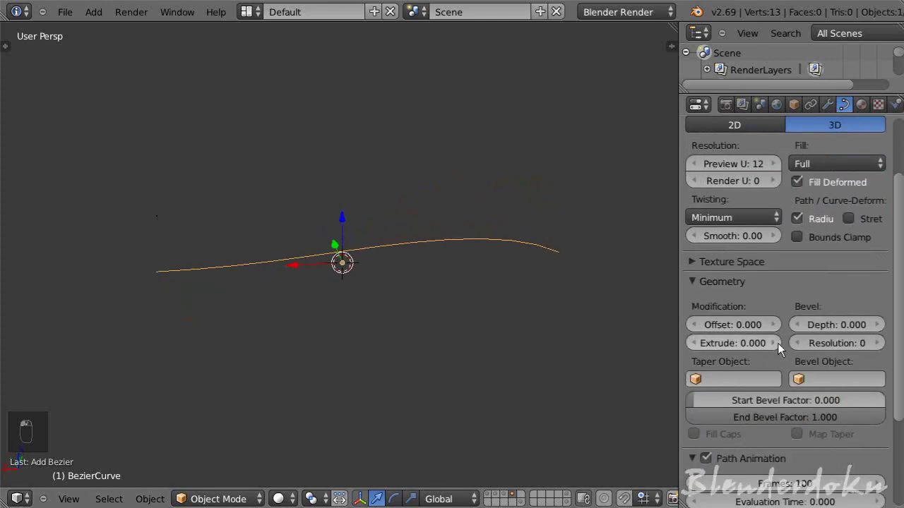